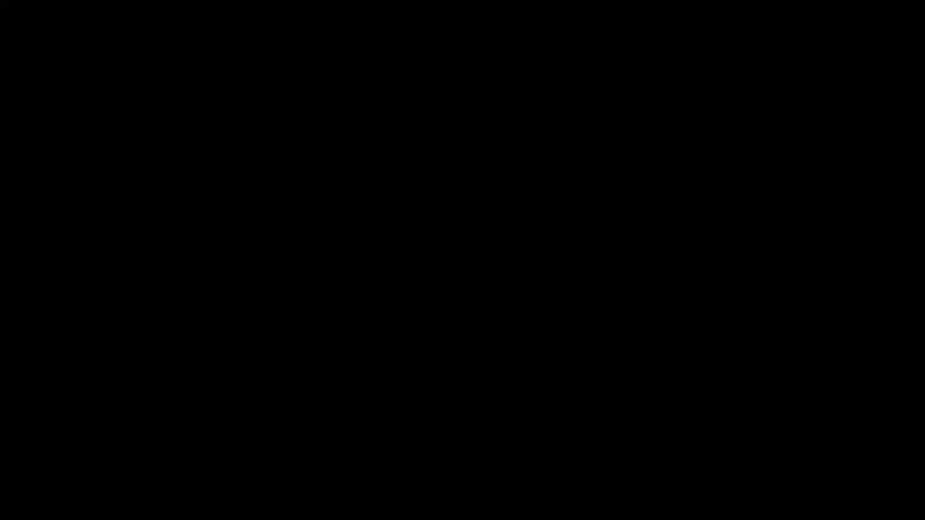
Step: Scale the default cube flat in Z into a wide, thin square ground slab
key("shift+a")
key("s")
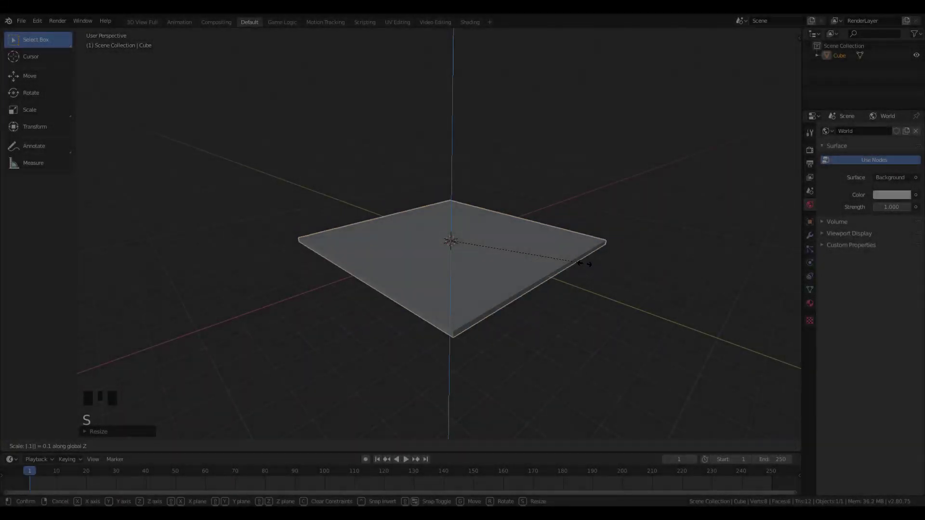
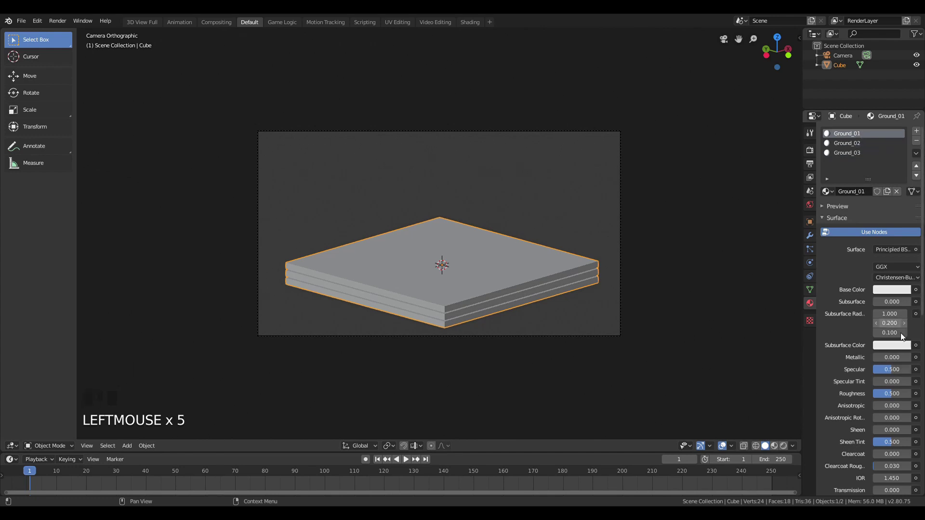
Step: Add a Sun lamp and move and rotate it into place above the ground slab
key("KP_1")
scroll("down", 3)
middle_click(498, 200)
key("shift+a")
middle_click(483, 227)
key("g")
key("KP_1")
key("r")
key("KP_0")
scroll("down", 3)
key("g")
Step: Fine-tune the sun's position and angle and tint its colour a warm peach
key("KP_7")
scroll("down", 3)
key("g")
middle_click(503, 366)
key("r")
key("KP_0")
key("g")
key("r")
key("g")
scroll("up", 3)
key("z")
left_click_drag(890, 192, 856, 101)
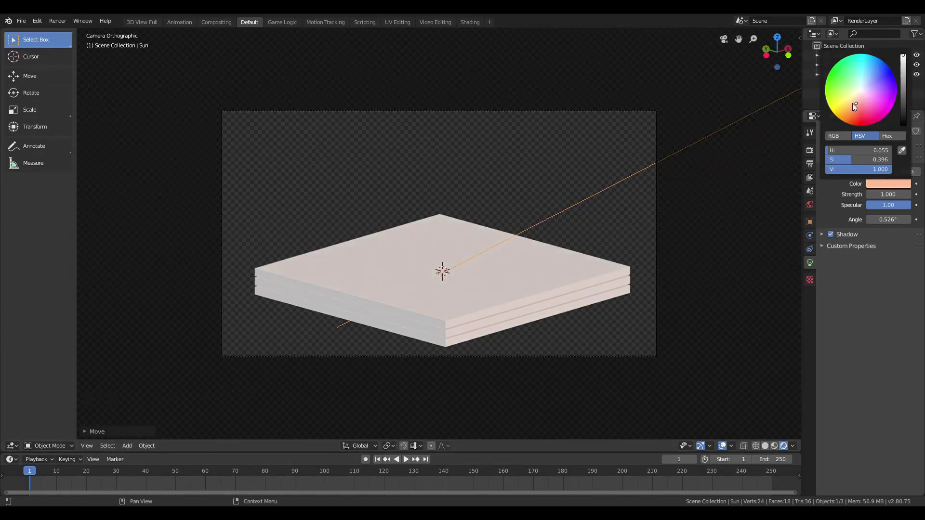
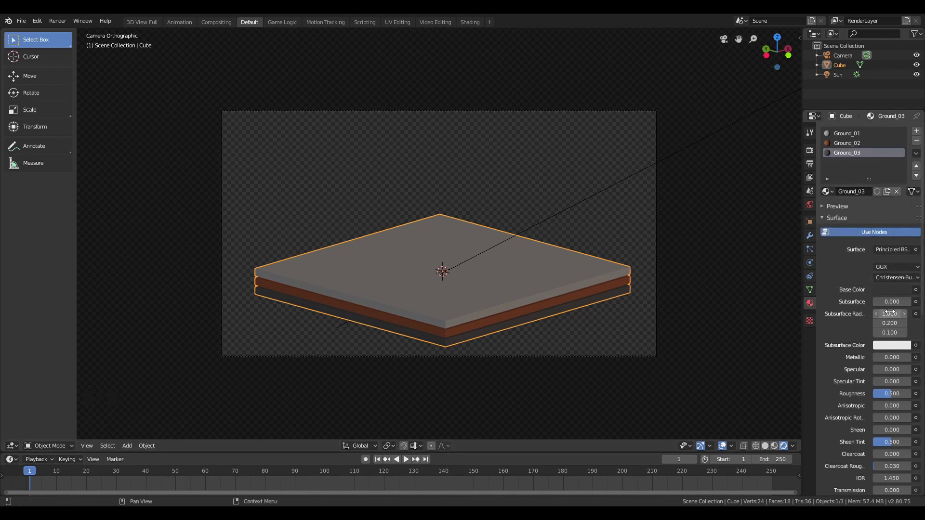
Step: Set Ground_03 to dark grey and Ground_02 to brown, then add a second cube on the slab
left_click(890, 292)
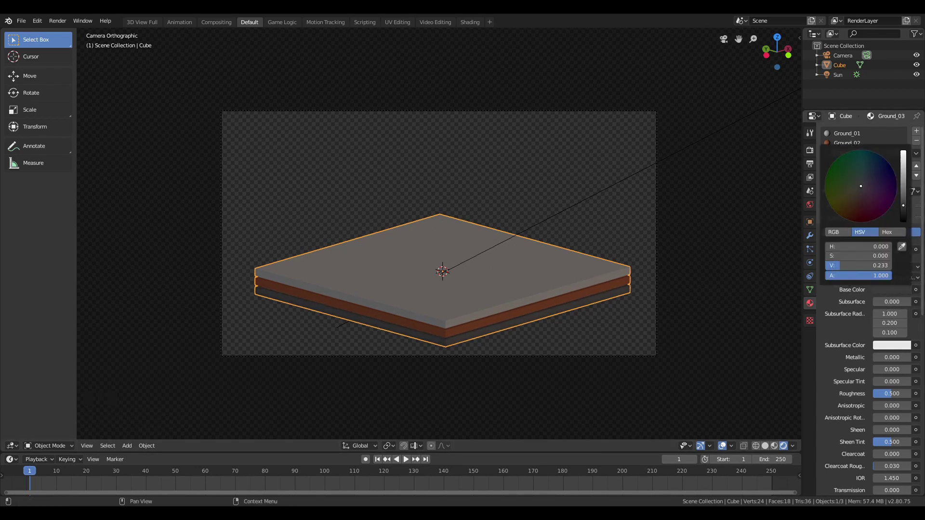
left_click(849, 148)
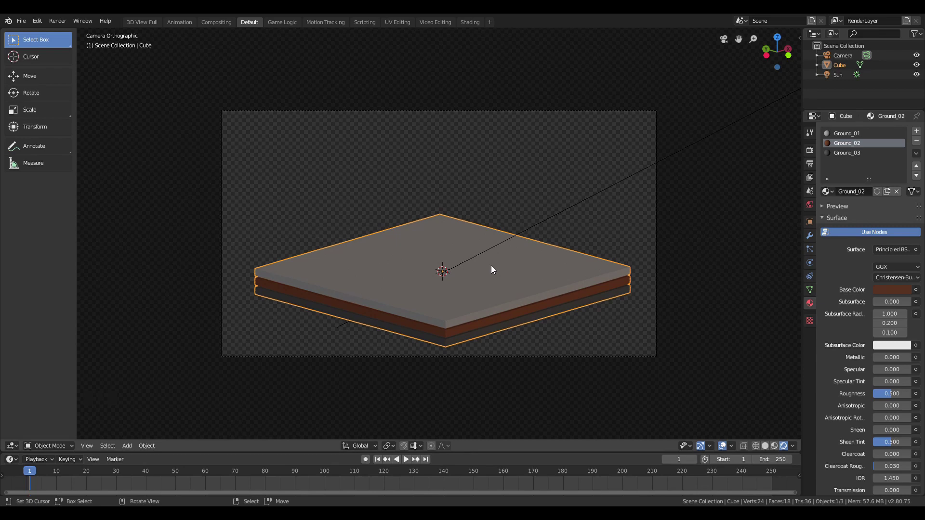
left_click_drag(496, 271, 434, 272)
key("z")
left_click_drag(500, 319, 408, 238)
right_click(431, 226)
Step: Add a new cube and flatten it into a thin layer lying on top of the ground slab
scroll("down", 3)
scroll("up", 3)
key("KP_7")
scroll("up", 3)
key("shift+a")
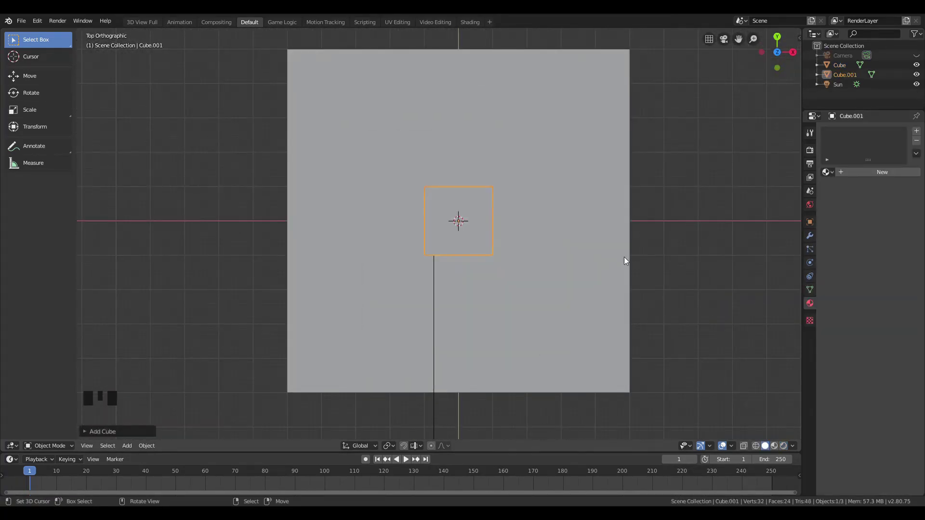
key("Tab")
middle_click(669, 310)
key("s")
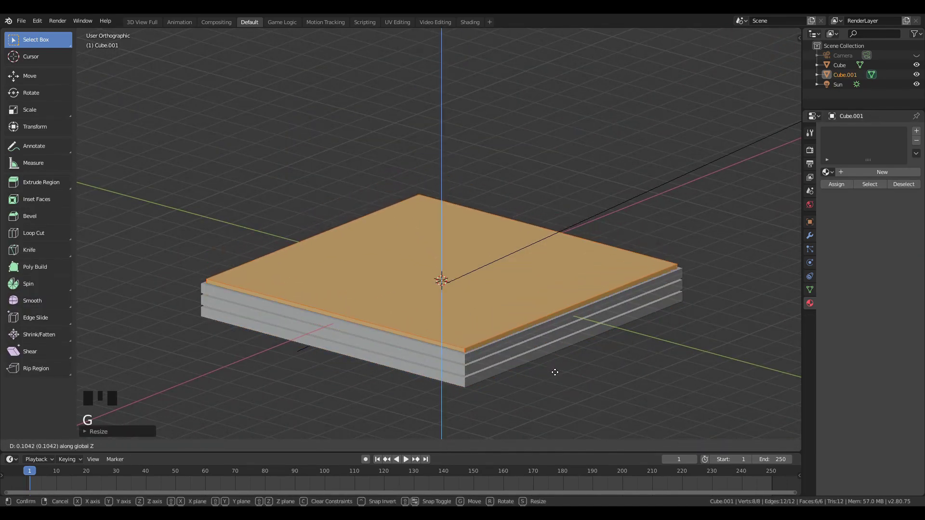
key("g")
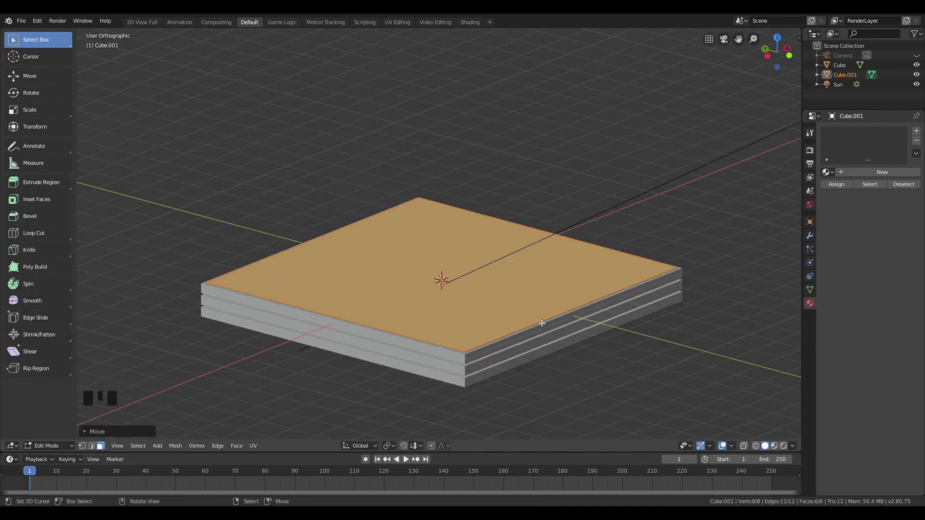
Step: Narrow the top face into a road strip, loop-cut it and extrude it into an L-shaped road
key("KP_7")
key("s")
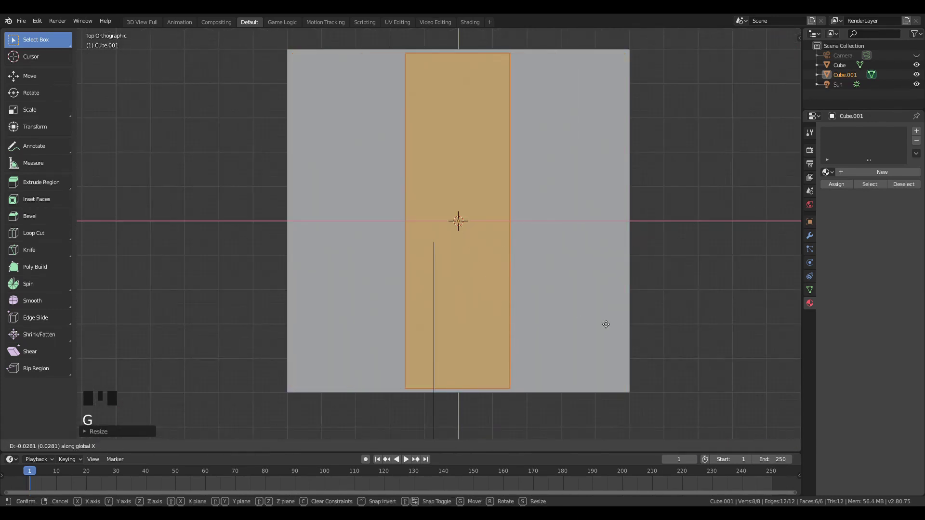
key("s")
key("g")
key("ctrl+r")
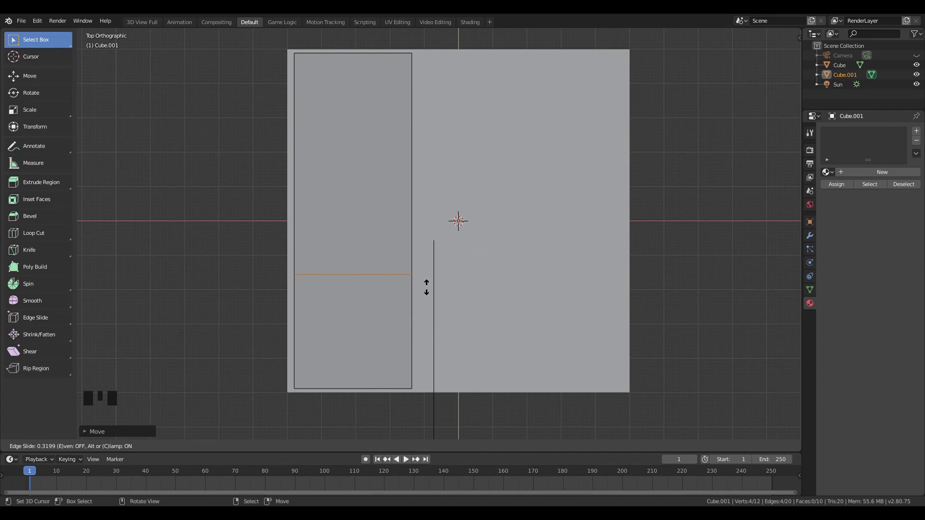
left_click_drag(489, 294, 353, 297)
right_click(352, 297)
key("KP_7")
key("e")
Step: Assign the dark road and grey pavement materials and preview them in rendered shading
key("Tab")
left_click_drag(409, 316, 866, 176)
left_click_drag(867, 176, 896, 260)
key("z")
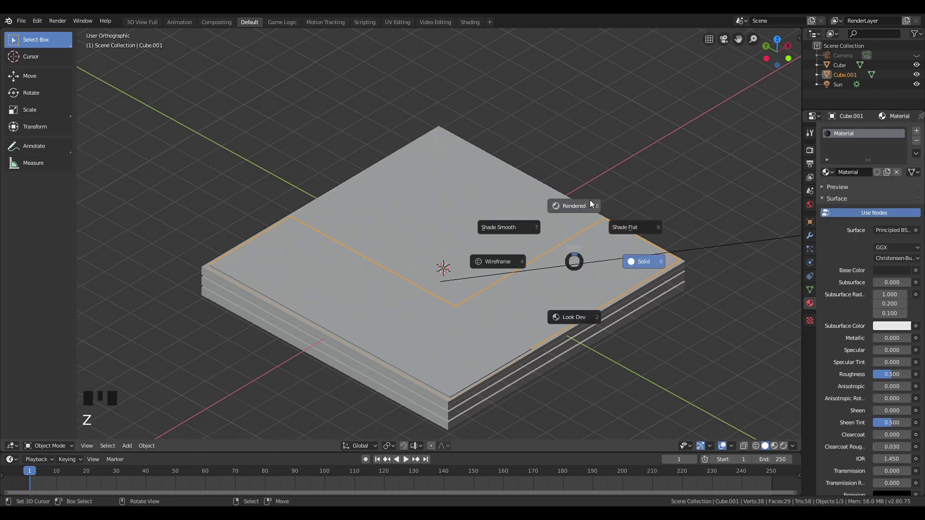
middle_click(553, 301)
key("KP_0")
left_click(880, 271)
left_click_drag(516, 266, 520, 262)
scroll("up", 3)
Step: Add a white cube on the pavement and round the pavement corner with a small bevel
key("Tab")
middle_click(513, 276)
right_click(505, 290)
right_click(449, 230)
key("KP_0")
key("shift+a")
right_click(467, 295)
key("Tab")
middle_click(517, 345)
scroll("up", 3)
middle_click(509, 342)
key("2")
left_click_drag(458, 402, 575, 390)
key("ctrl+b")
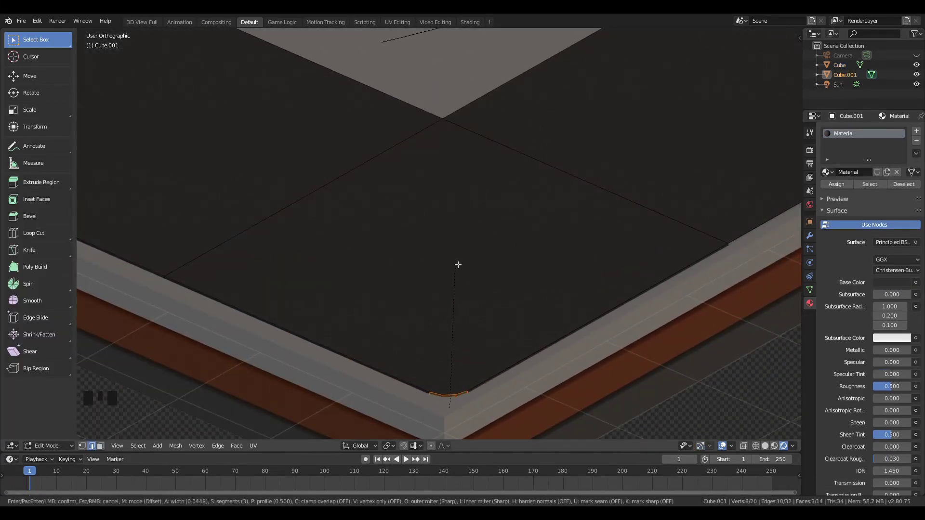
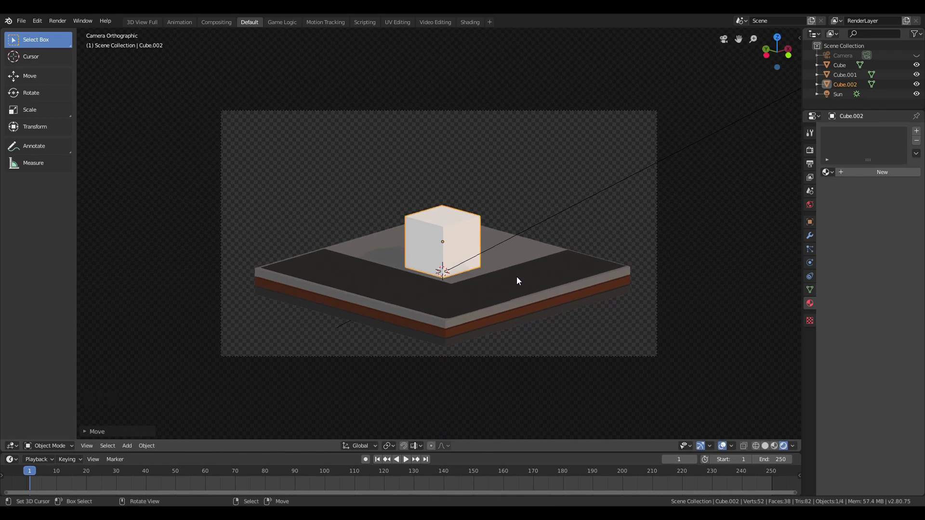
Step: Scale the white cube into a tall block and move it into the pavement corner
key("KP_7")
key("g")
key("s")
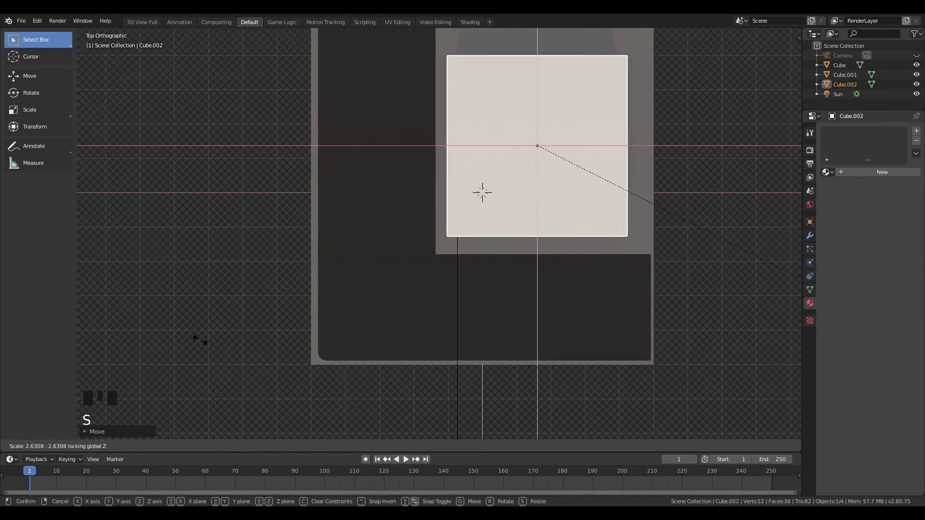
key("KP_0")
key("g")
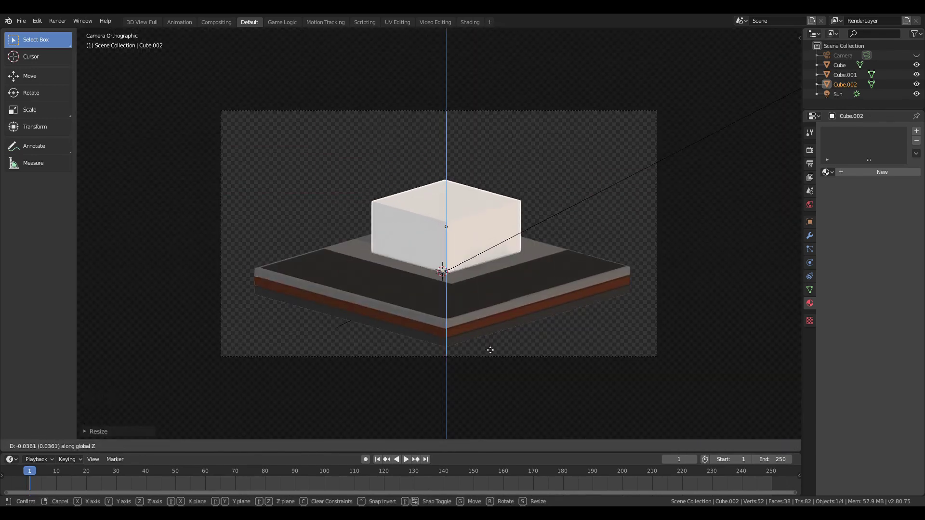
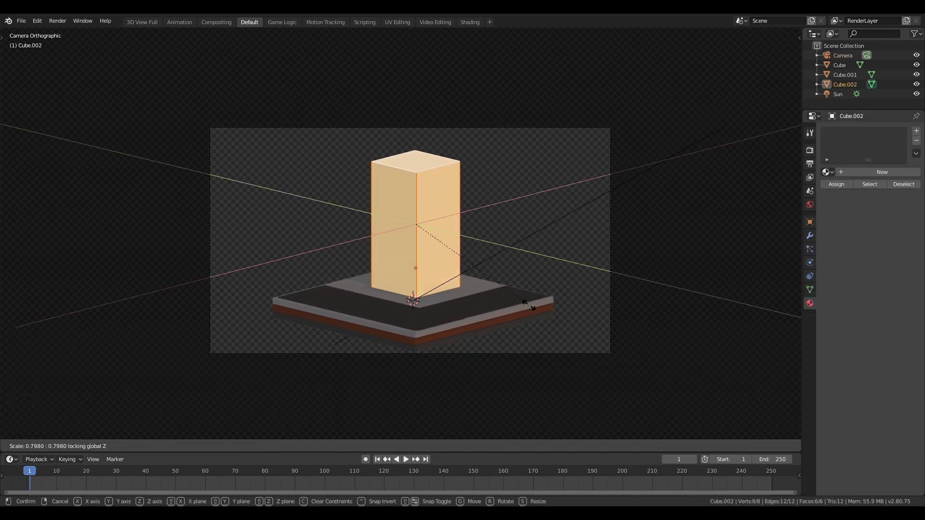
Step: From top view, resize and settle the building block's footprint in the corner
scroll("up", 3)
key("KP_7")
key("g")
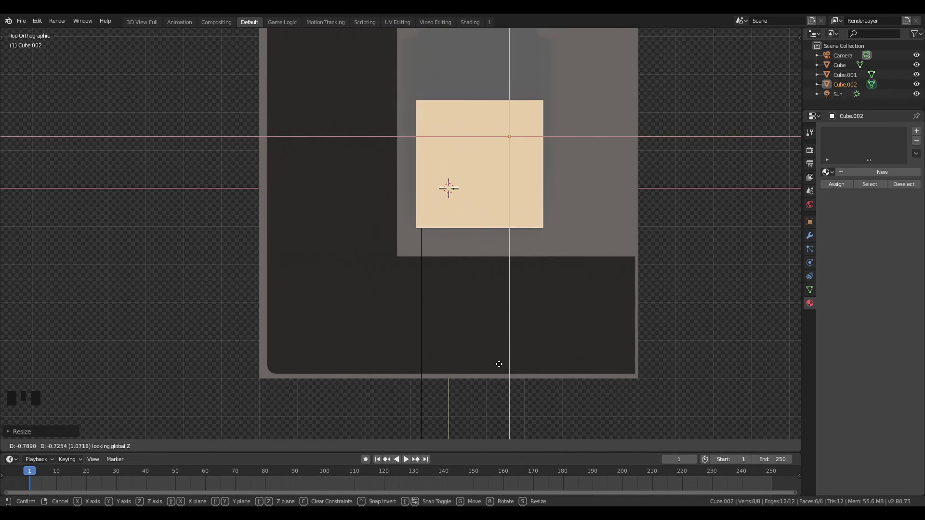
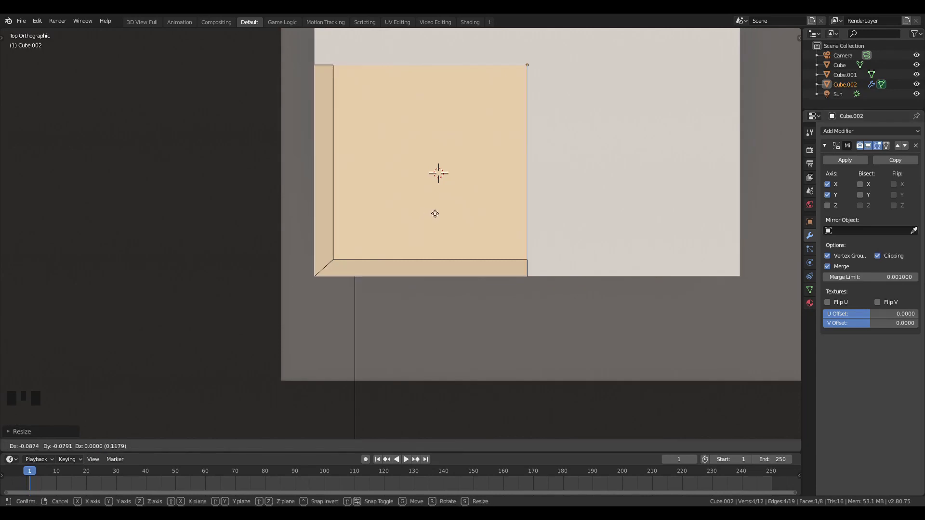
Step: Extrude the window faces into stacked floors and warm the building's white base colour slightly
key("KP_0")
key("e")
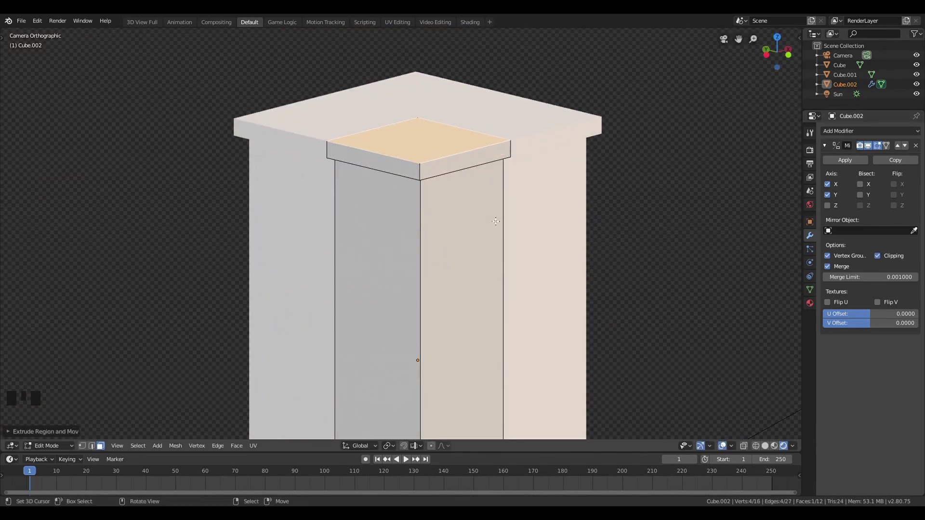
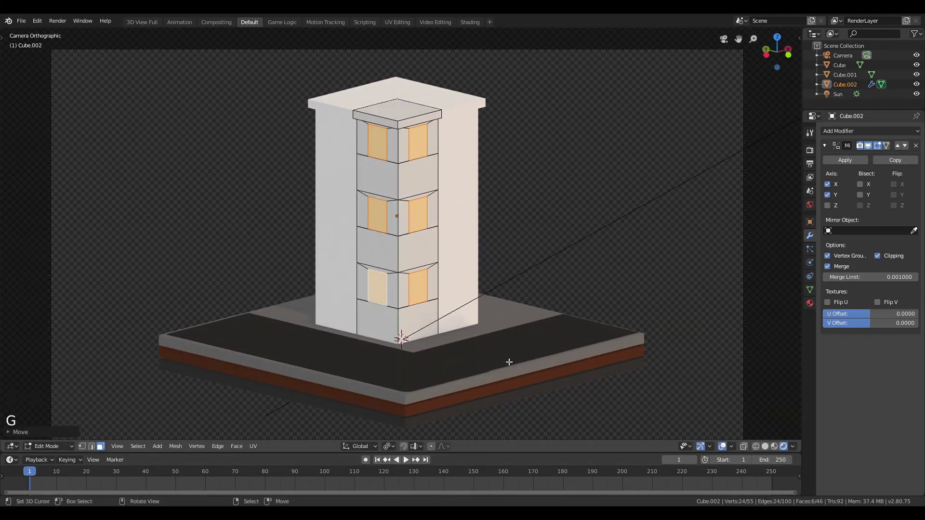
left_click(866, 178)
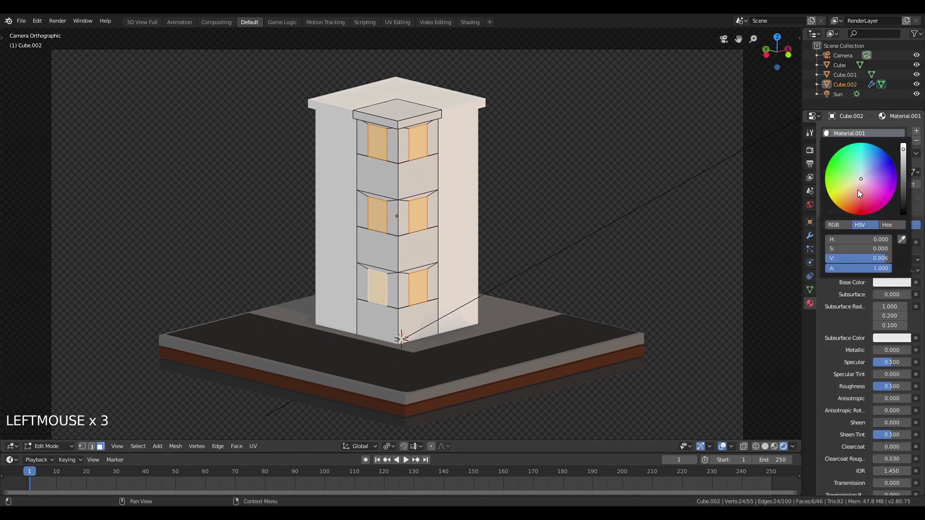
left_click(862, 184)
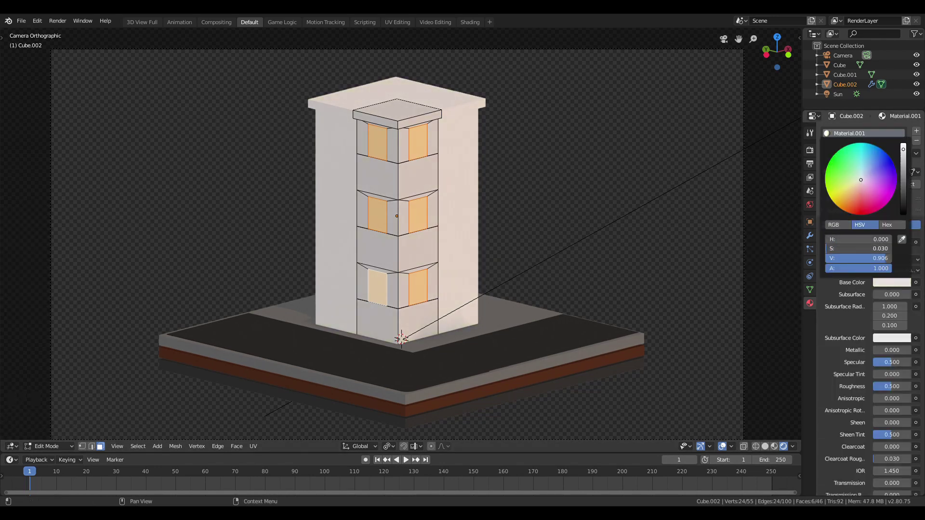
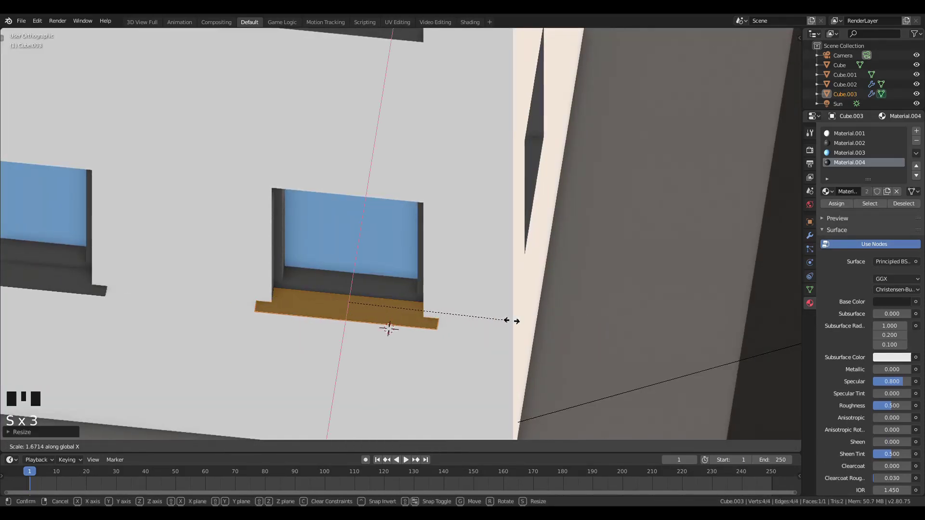
Step: Widen the dark window sill along its length only
key("g")
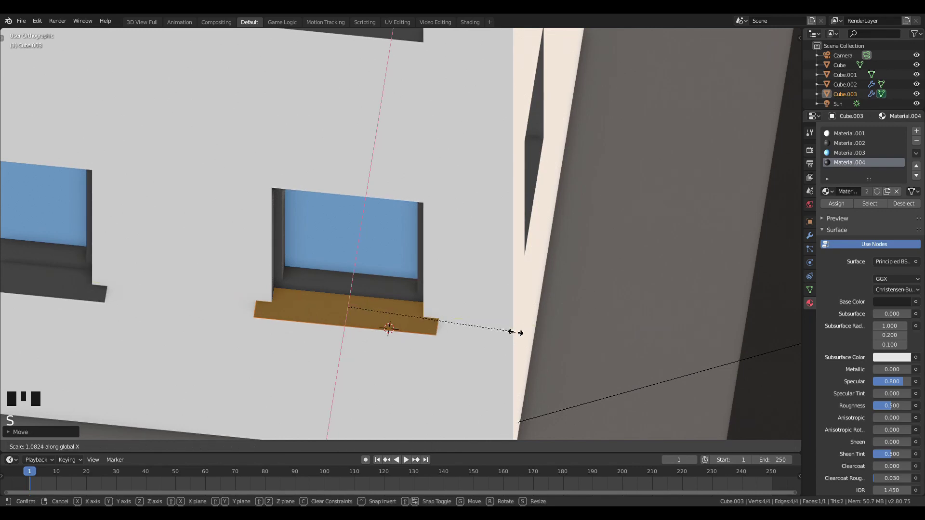
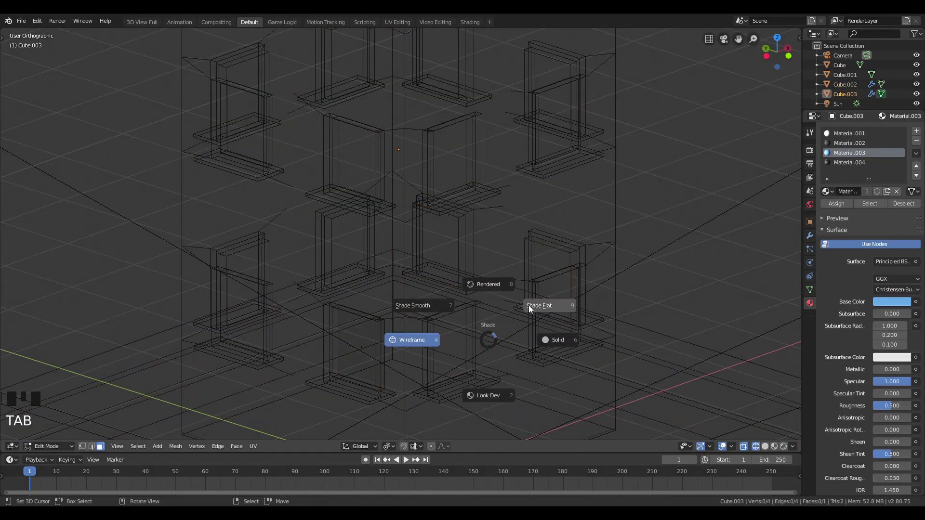
Step: In solid shading, add a plane and move it over the lower left-face window for the railing
key("z")
key("a")
key("g")
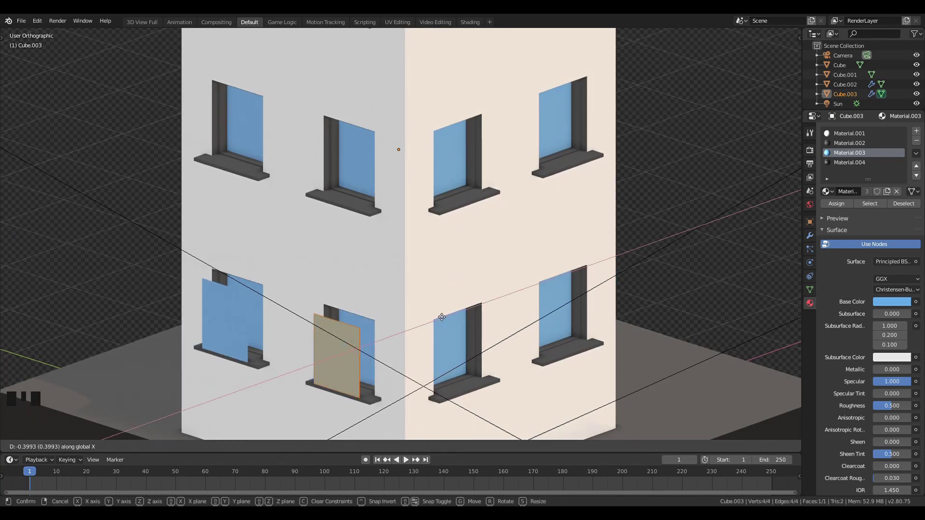
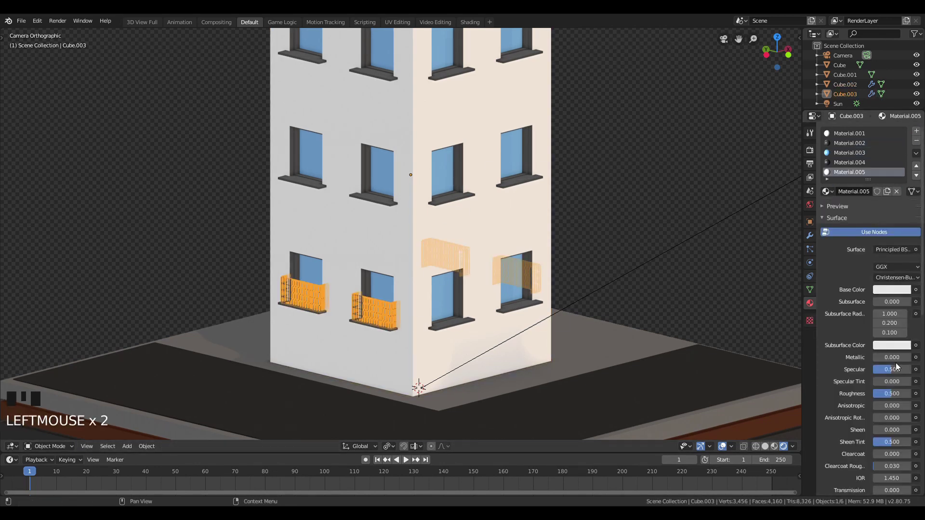
Step: Set the new railing material's Metallic to 1.0
left_click_drag(895, 375, 508, 314)
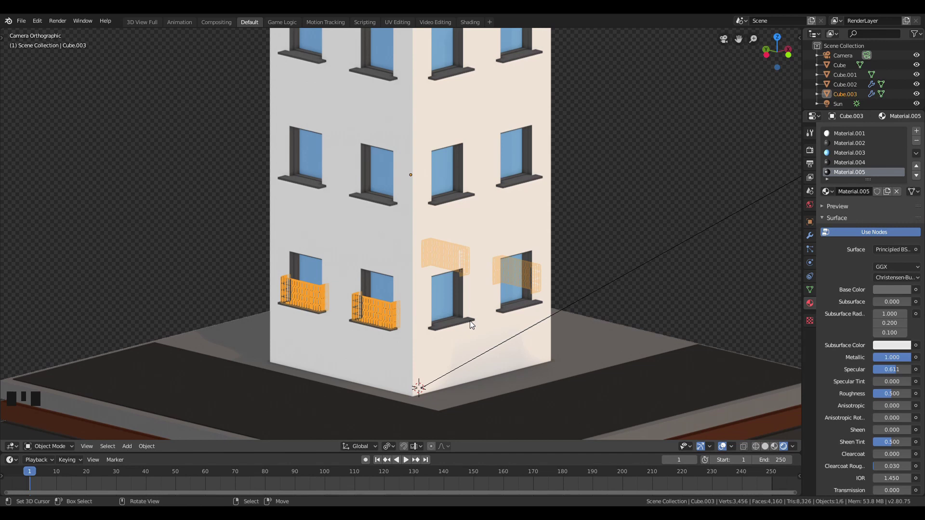
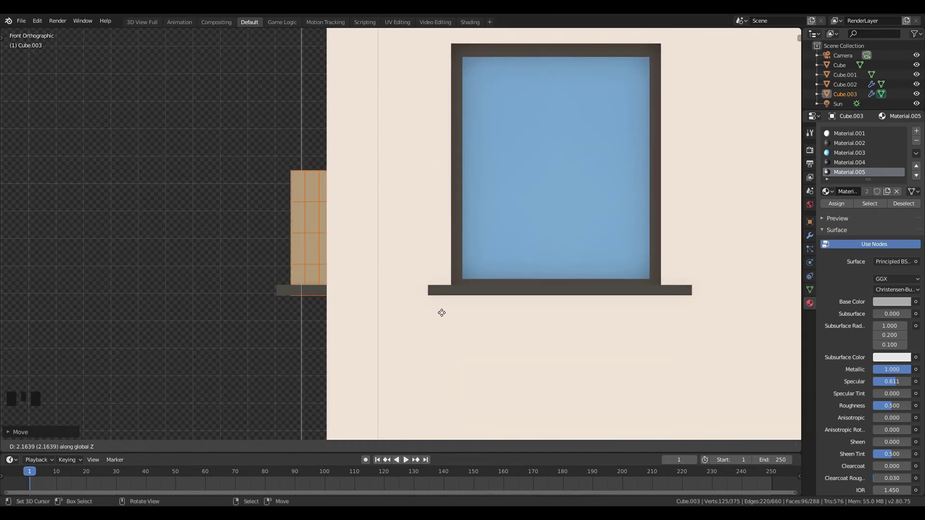
Step: Duplicate the balcony railings up a floor, rotating copies about their individual origins
key("Tab")
scroll("down", 3)
left_click_drag(416, 321, 333, 340)
key("Tab")
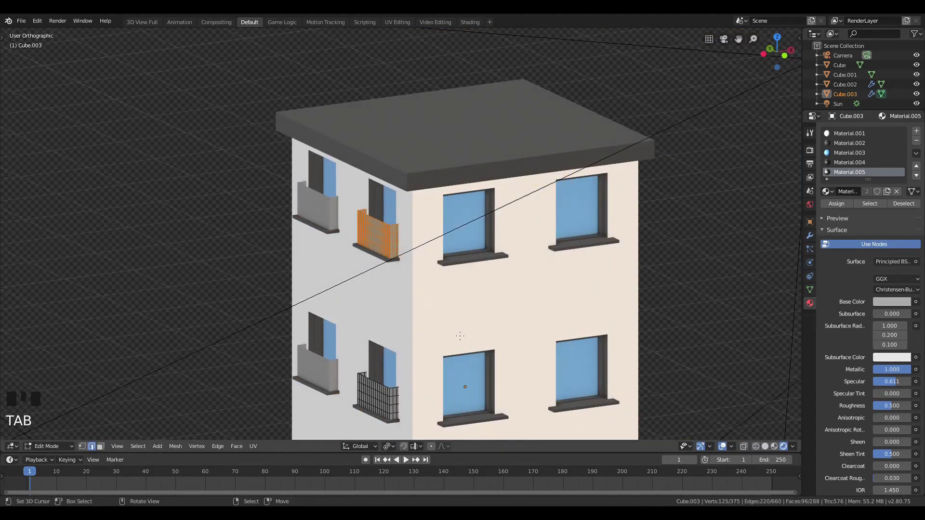
key("a")
key("shift+d")
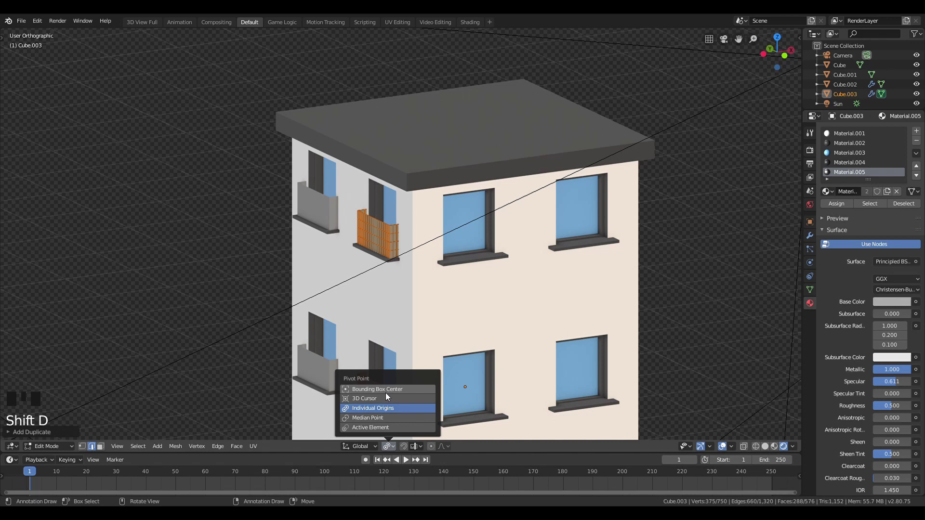
key("Tab")
right_click(458, 330)
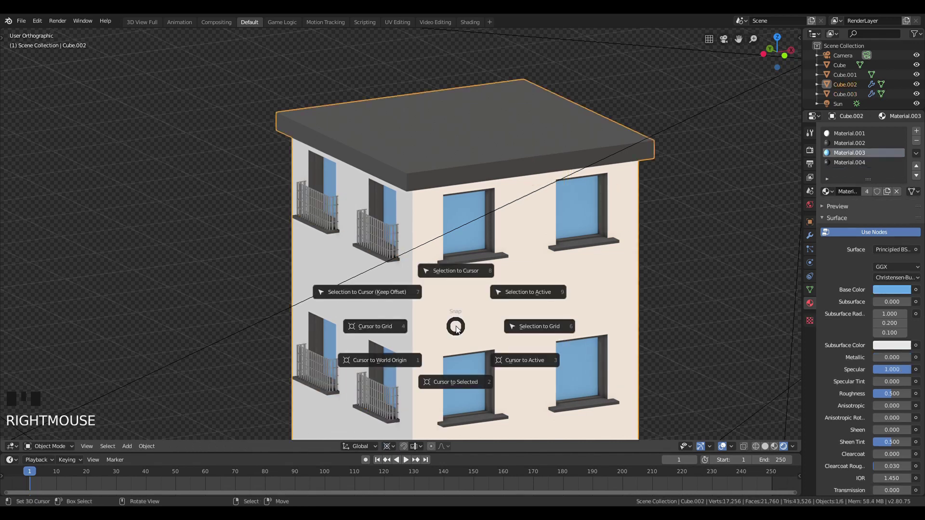
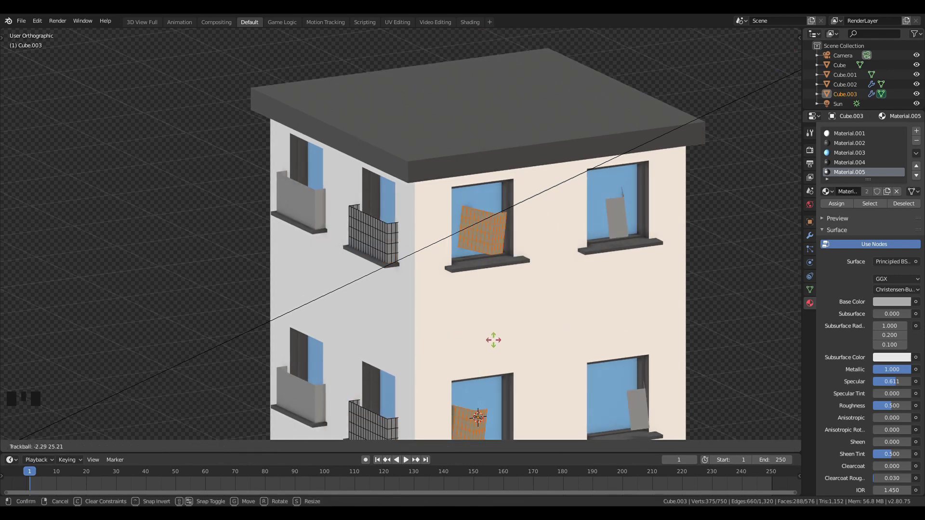
Step: Rotate and place railing copies on the other face's windows, checked from the side view
scroll("down", 3)
left_click(365, 395)
key("r")
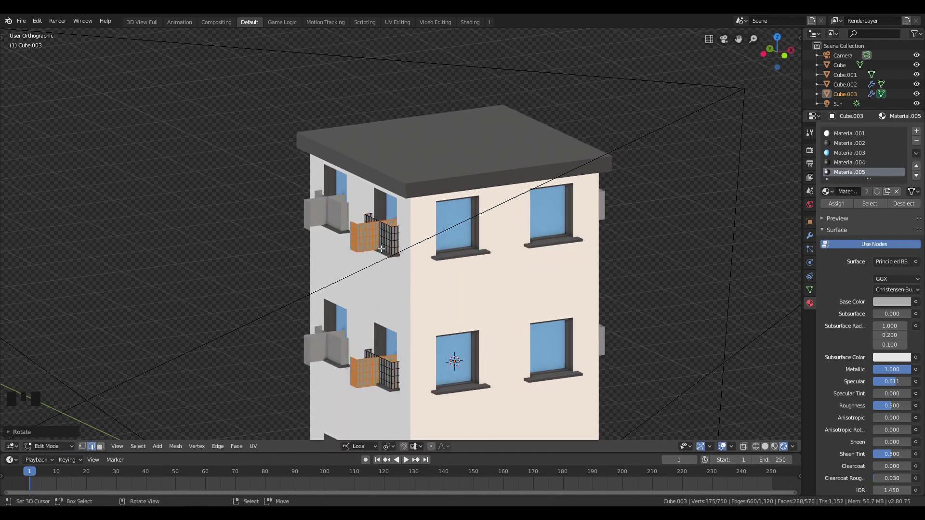
key("KP_3")
scroll("up", 3)
key("g")
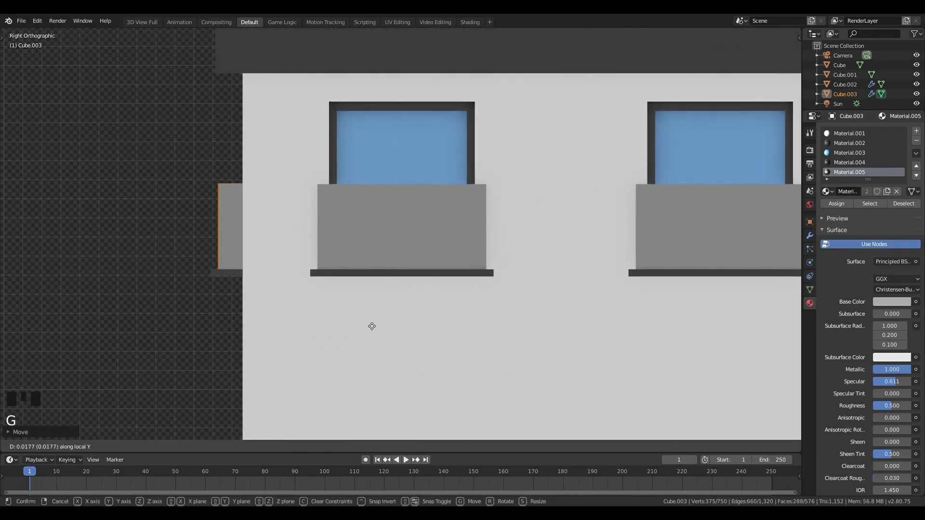
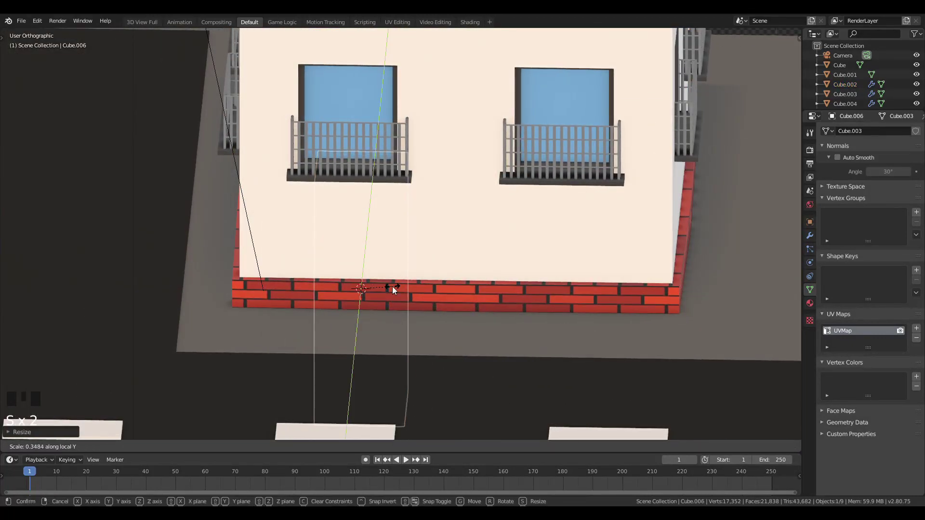
Step: Add a block for the entrance door and move it against the front brick wall
key("g")
key("s")
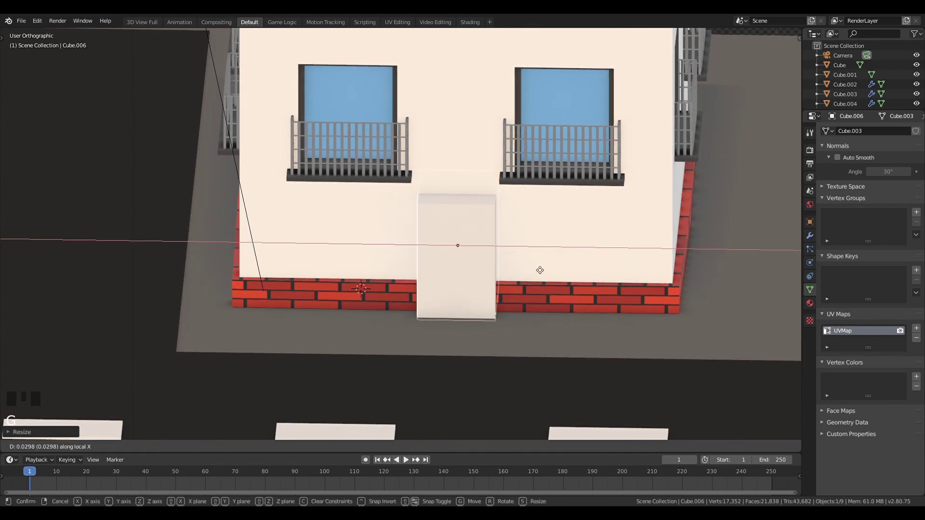
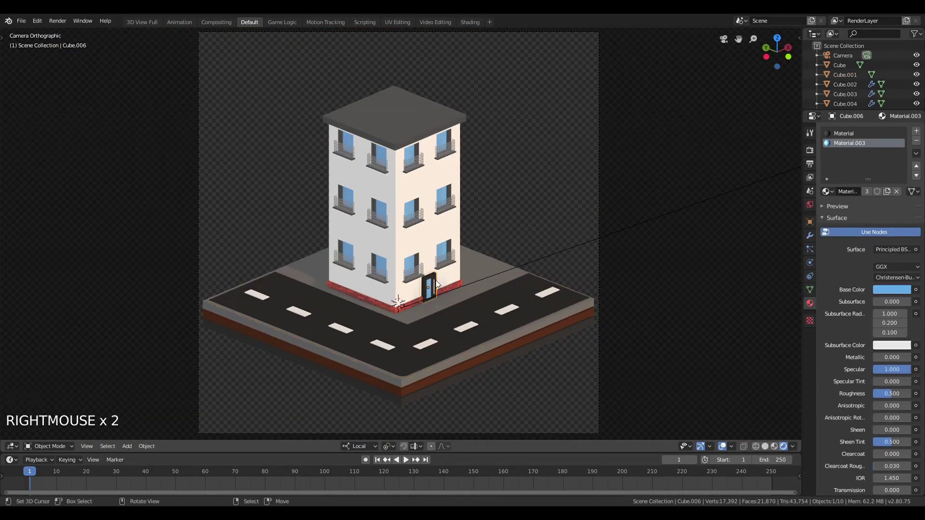
Step: Select the ground base block in front of the door to place the dark slab
key("s")
right_click(435, 339)
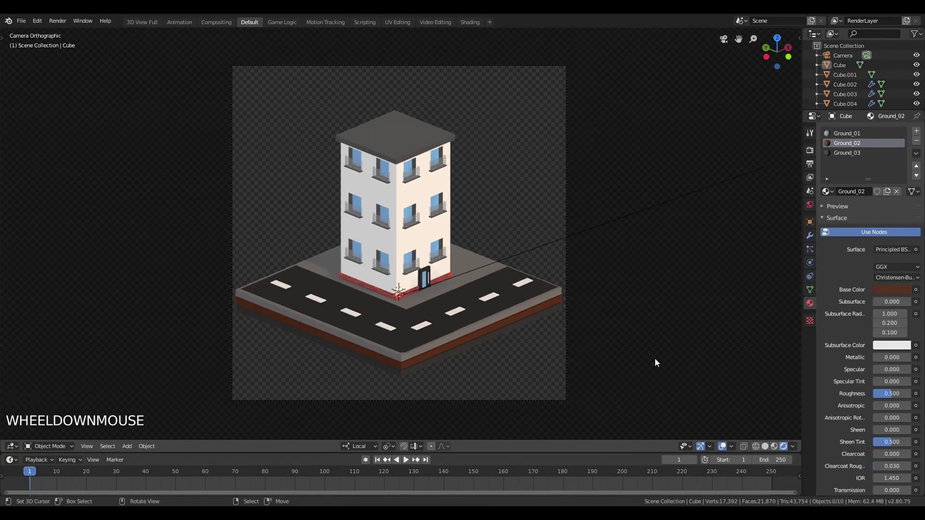
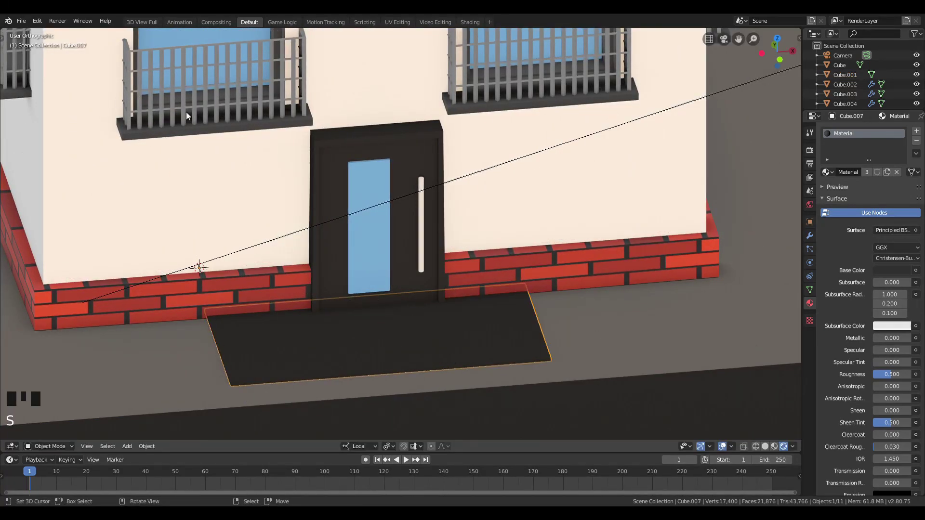
Step: Narrow the dark slab to match the doorway width
key("w")
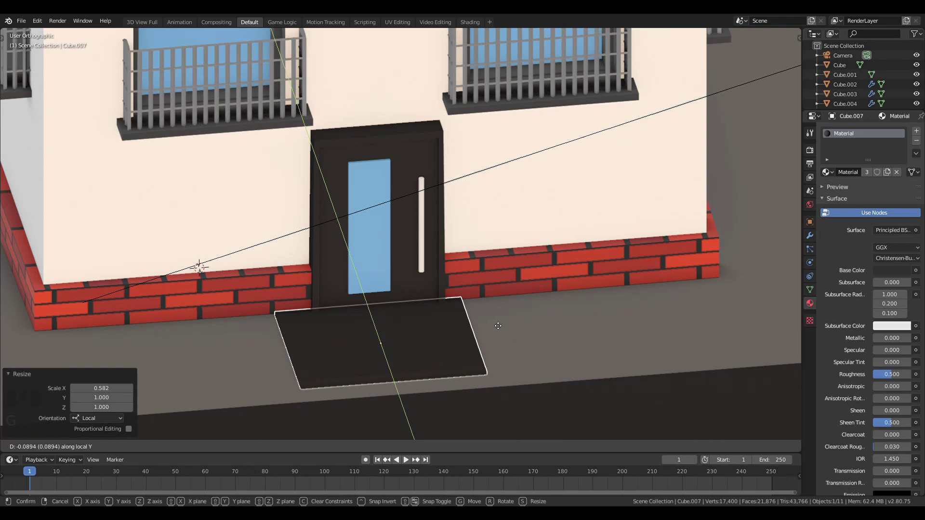
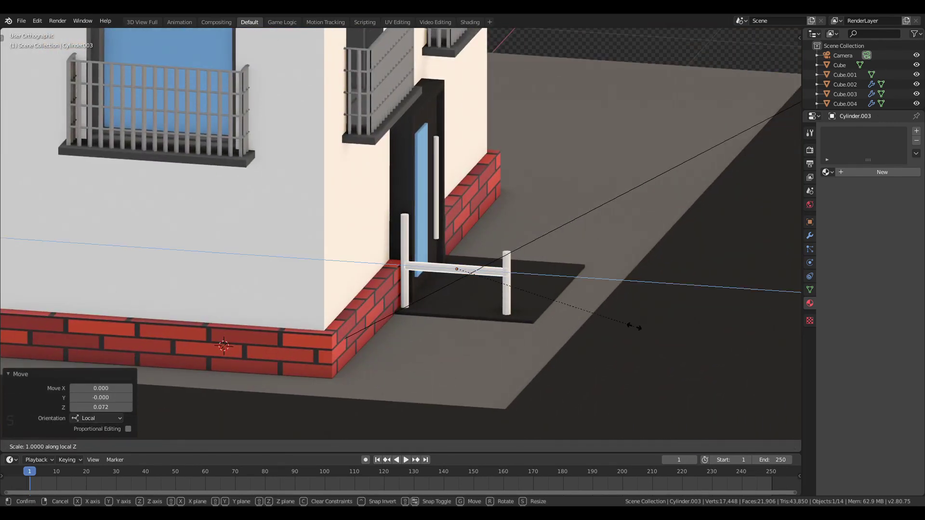
Step: Tilt the white top rail to follow the ramp and lower it onto the posts
key("s")
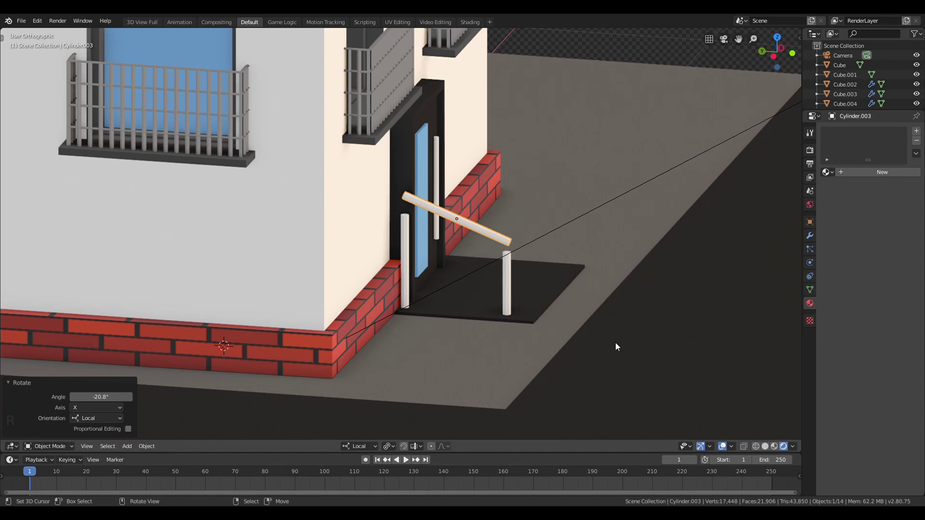
key("h")
key("g")
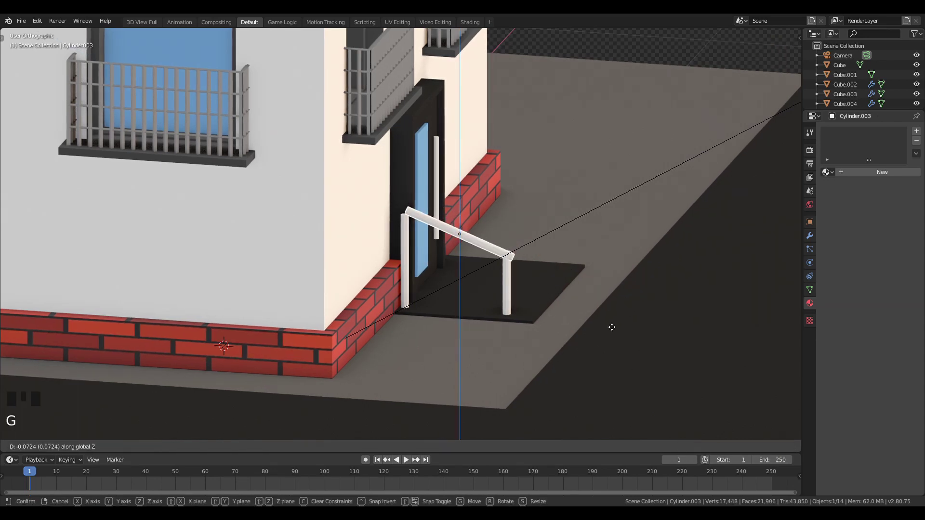
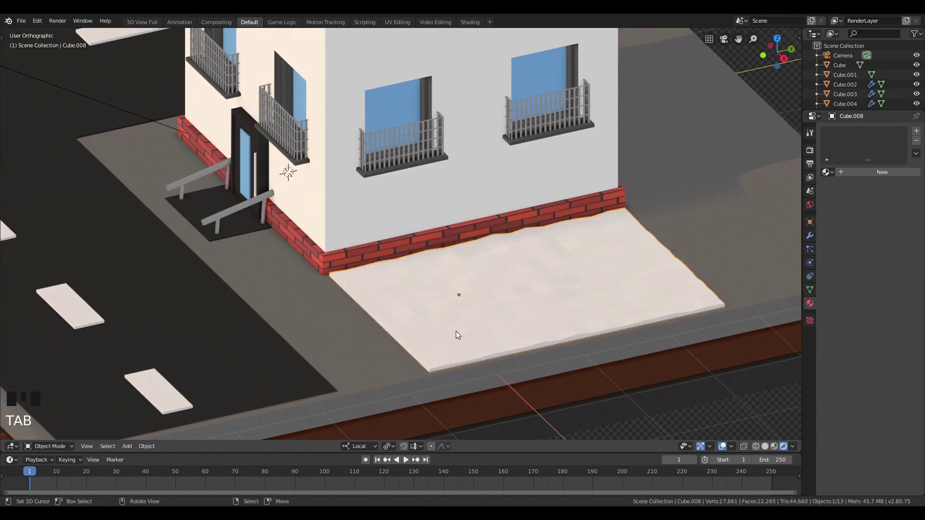
Step: Subdivide all faces of the yard slab into a fine tile grid and check it through the camera
key("KP_0")
scroll("down", 3)
key("Tab")
right_click(441, 276)
key("a")
key("g")
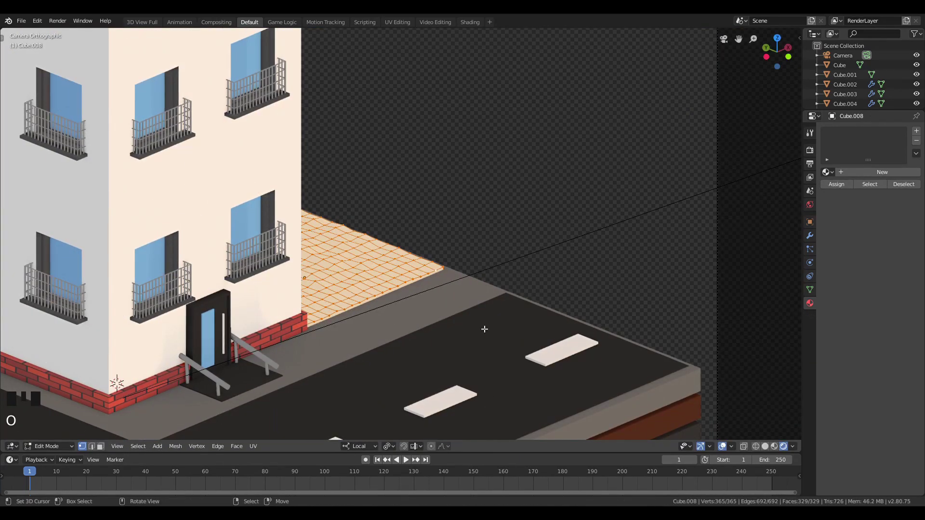
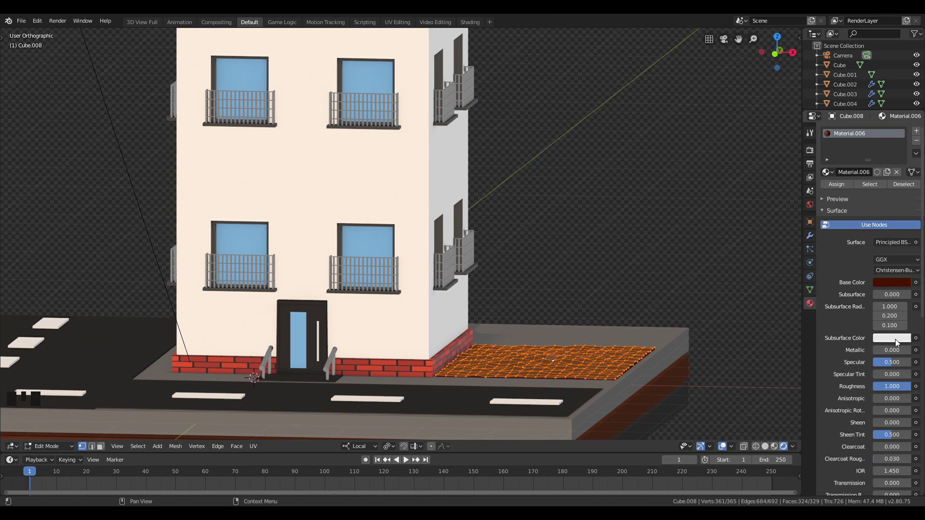
Step: Assign a new green grass material to the top faces of the yard slab
left_click_drag(830, 202, 872, 271)
key("KP_0")
left_click(901, 474)
right_click(423, 334)
key("Tab")
Step: Inspect the green yard from several angles and add a new cube onto it
scroll("down", 3)
scroll("up", 3)
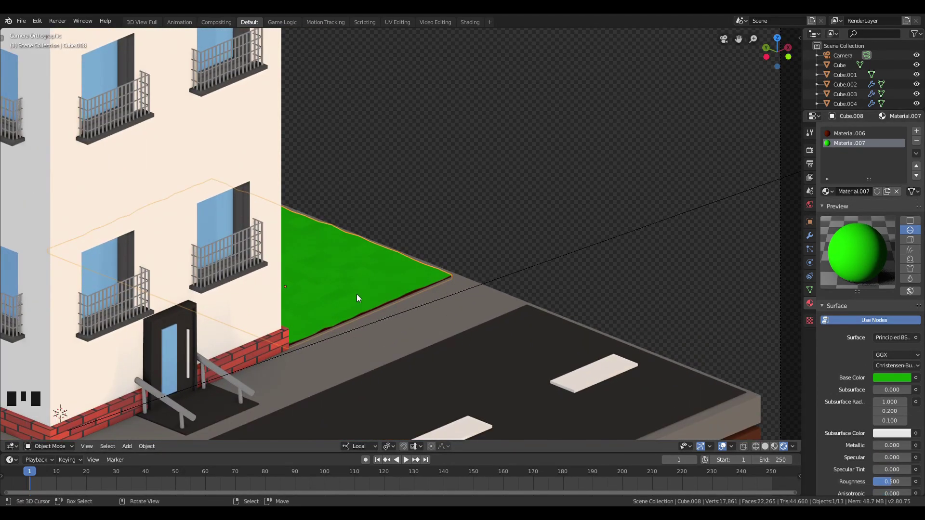
left_click_drag(508, 302, 489, 332)
scroll("up", 3)
middle_click(527, 321)
scroll("down", 3)
left_click_drag(513, 332, 425, 329)
right_click(425, 329)
key("shift+a")
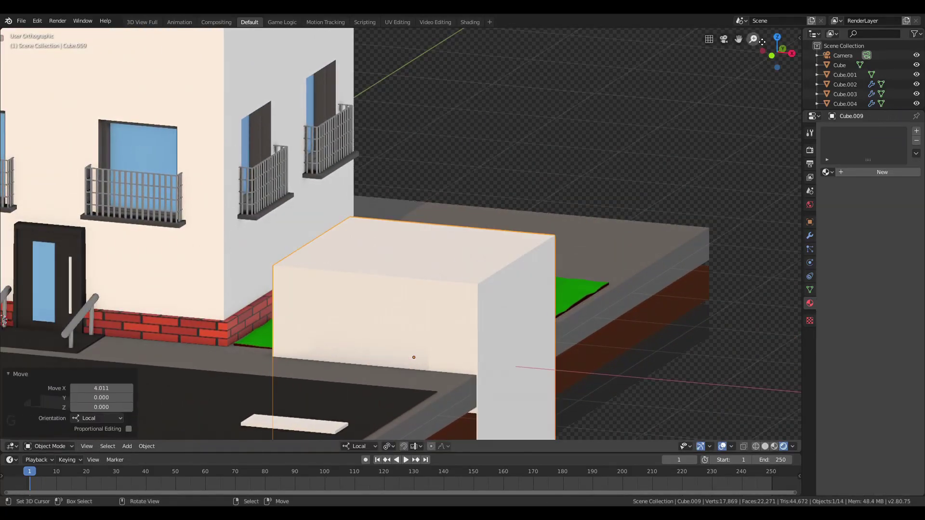
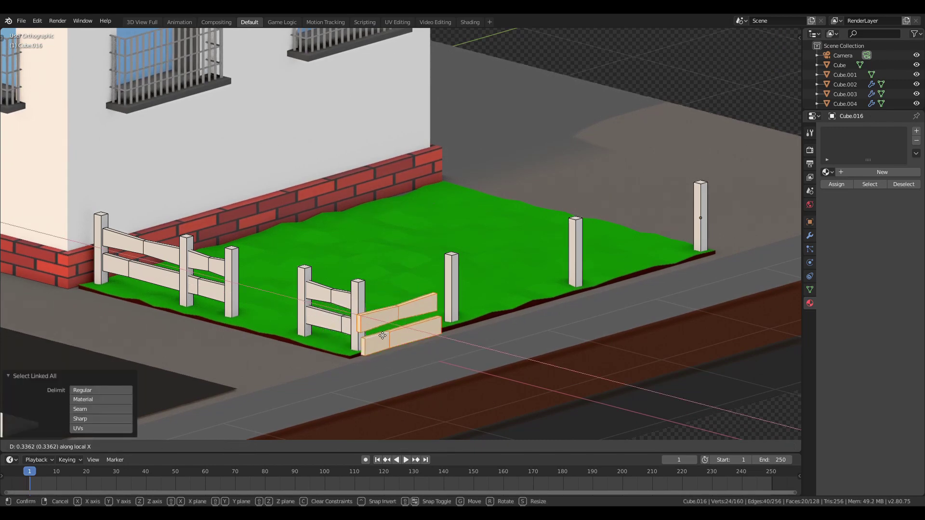
Step: Confirm the copied fence rail section's position between the yard posts
key("e")
right_click(376, 276)
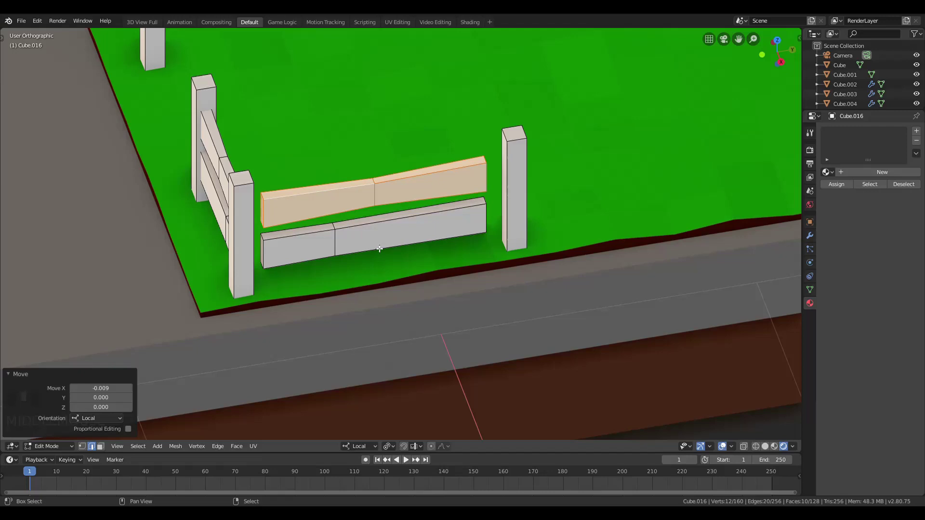
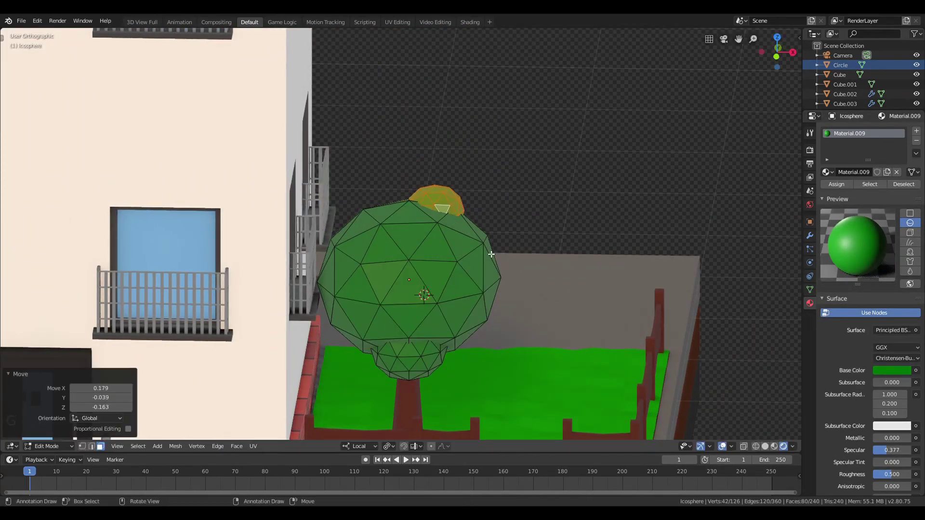
Step: Move the duplicated green piece into the tree's low-poly crown
right_click(604, 368)
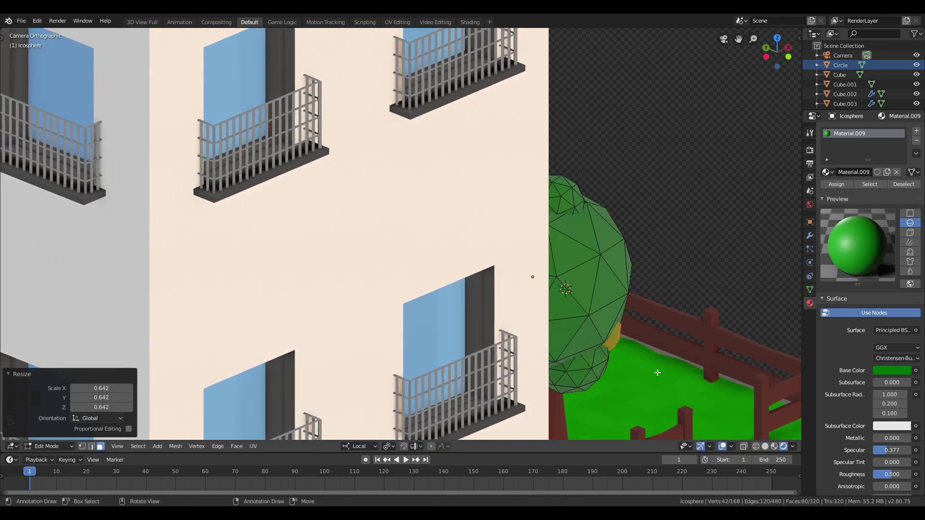
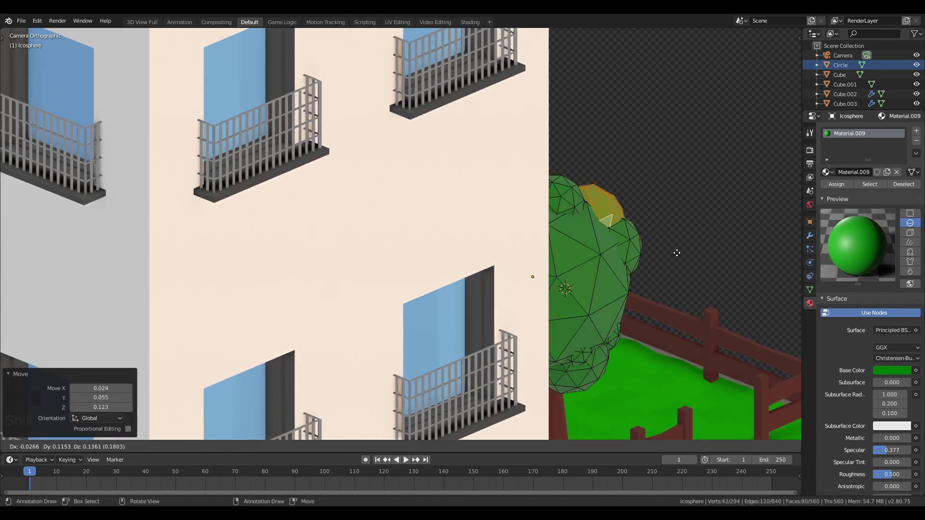
left_click_drag(597, 372, 589, 359)
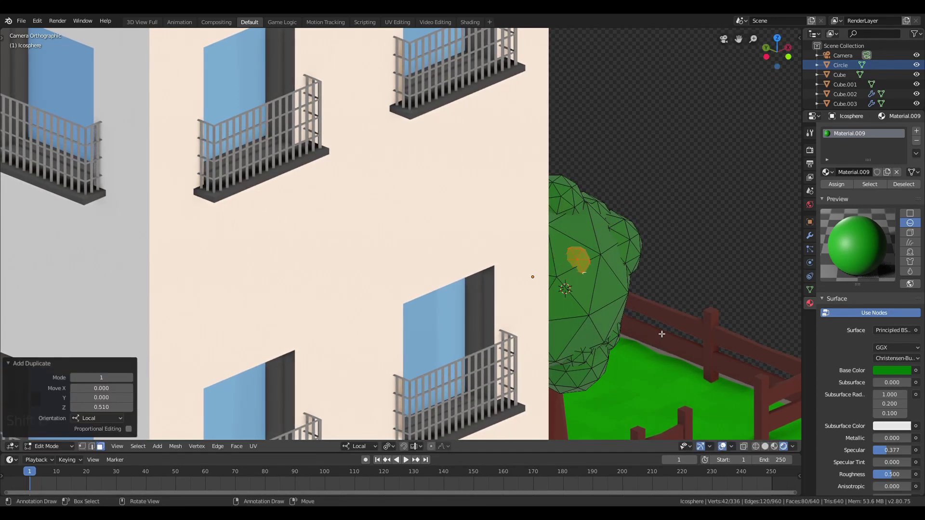
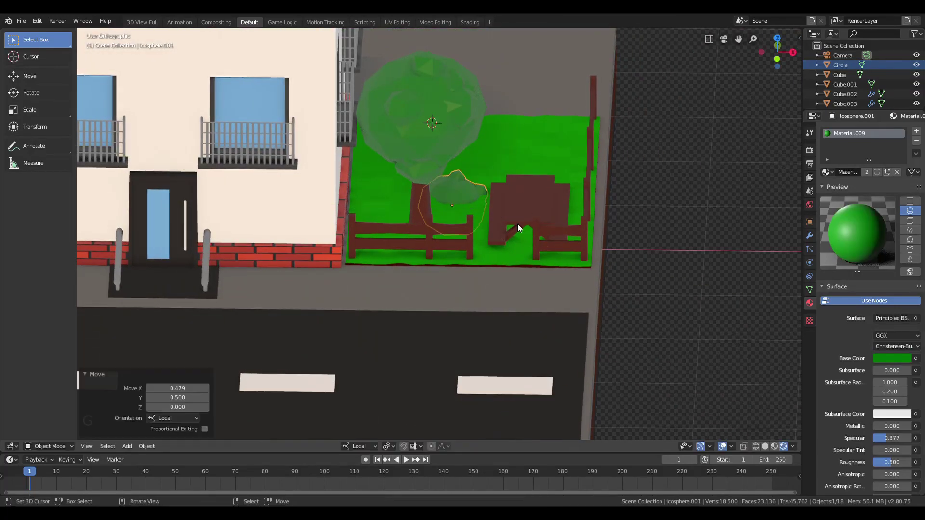
Step: Select the picnic table and check its placement through the scene camera
right_click(480, 244)
key("s")
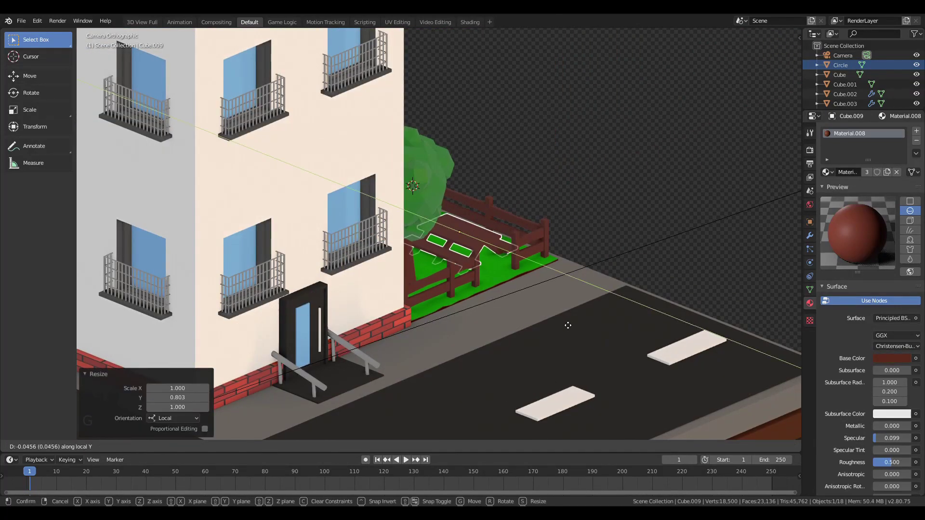
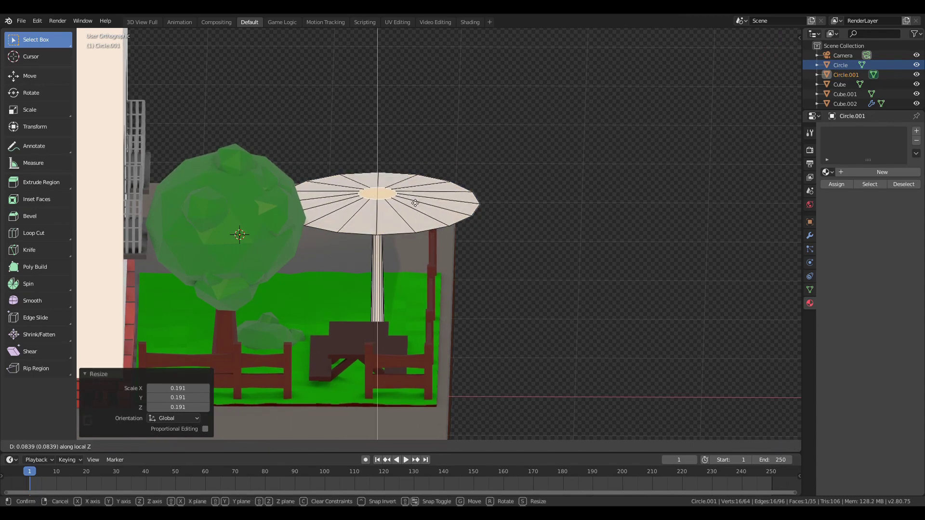
Step: Raise the umbrella canopy centre so it forms a shallow cone
key("Tab")
key("KP_0")
key("s")
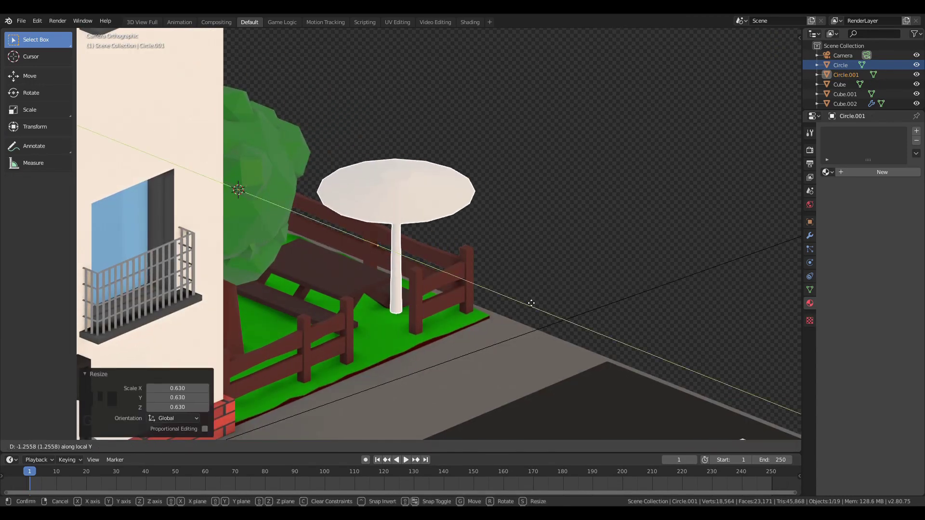
left_click_drag(396, 253, 497, 307)
Step: Duplicate the tree crown and place the copy beside the tree
right_click(303, 287)
key("KP_0")
left_click_drag(246, 257, 277, 292)
key("g")
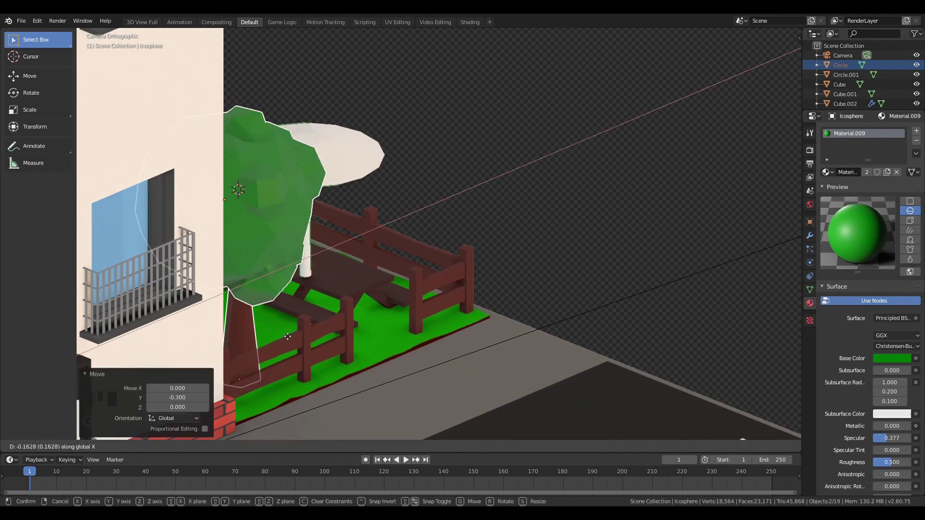
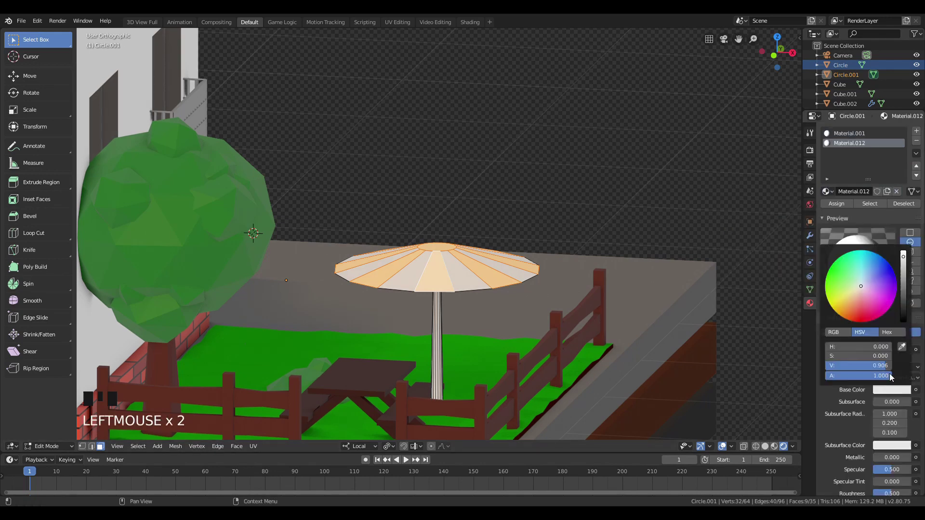
Step: View the whole city corner with the striped umbrella through the scene camera
key("KP_0")
scroll("down", 3)
middle_click(458, 300)
scroll("up", 3)
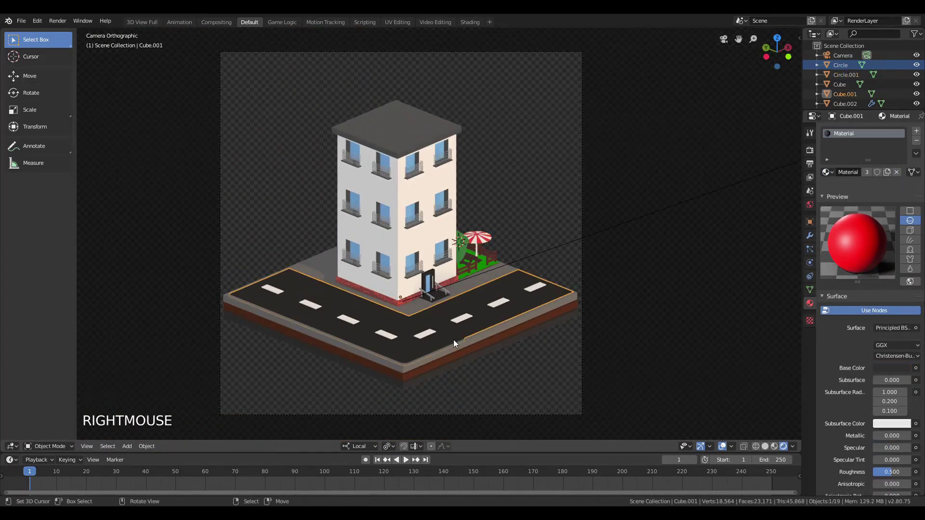
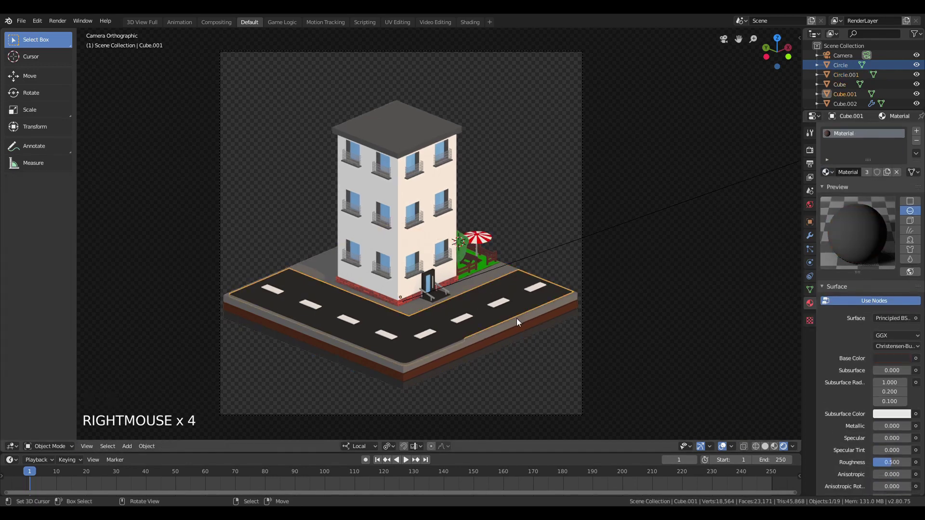
Step: Nudge the existing road slab into place and frame the view on the yard's pavement
scroll("up", 3)
key("g")
left_click_drag(558, 322, 597, 345)
key("g")
left_click_drag(588, 360, 645, 398)
scroll("down", 3)
scroll("up", 3)
scroll("down", 3)
middle_click(539, 372)
right_click(468, 353)
left_click_drag(582, 400, 601, 390)
scroll("up", 3)
middle_click(666, 389)
middle_click(615, 361)
right_click(372, 382)
Step: Duplicate the dark road slab, scale it down and set it on the pavement in front of the yard
key("shift+d")
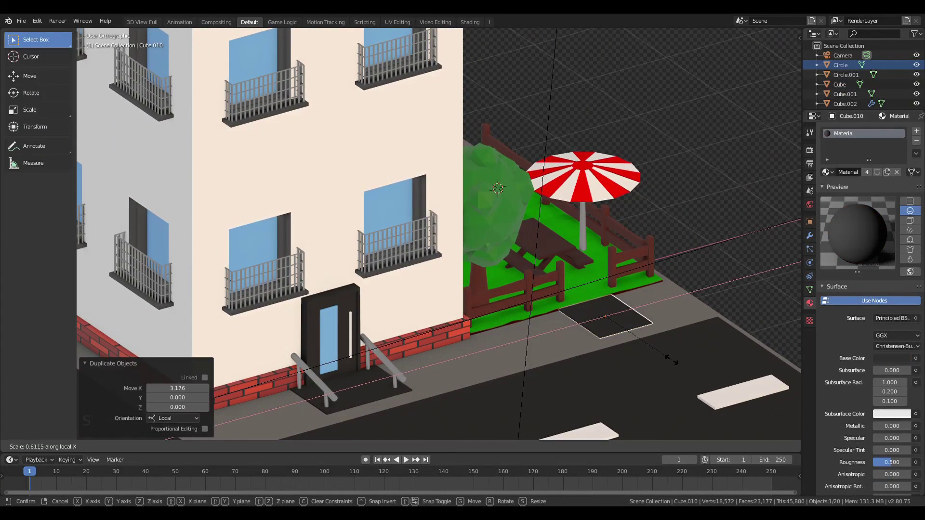
right_click(630, 372)
scroll("down", 3)
left_click_drag(695, 382, 641, 399)
scroll("up", 3)
left_click_drag(609, 324, 533, 304)
scroll("down", 3)
scroll("up", 3)
right_click(463, 310)
key("s")
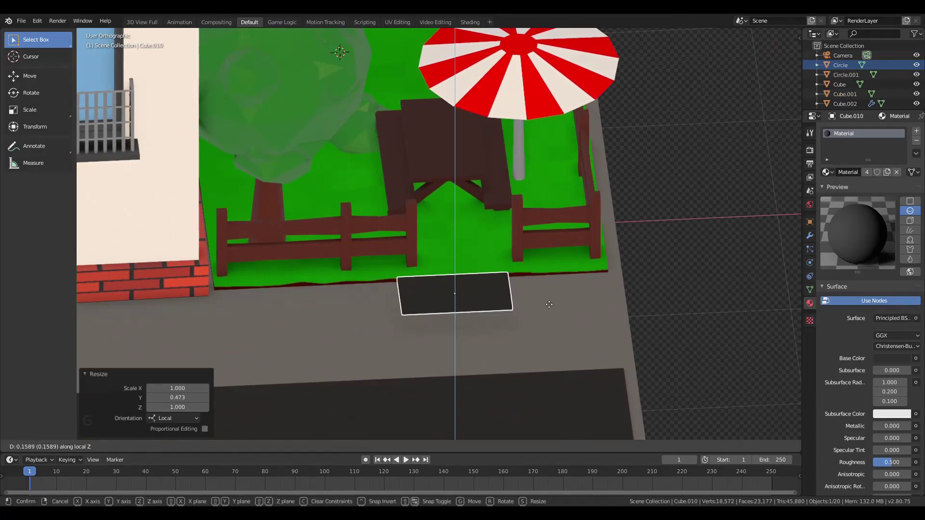
left_click_drag(518, 340, 520, 395)
scroll("down", 3)
middle_click(537, 322)
scroll("up", 3)
scroll("down", 3)
left_click_drag(486, 312, 514, 304)
Step: Look through the scene camera and render the finished city corner
key("KP_0")
scroll("down", 3)
scroll("up", 3)
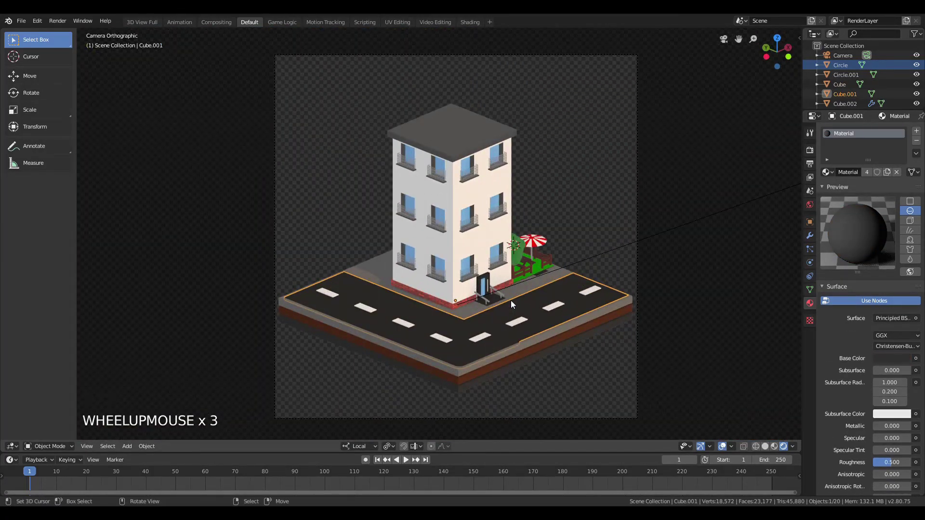
right_click(559, 356)
key("a")
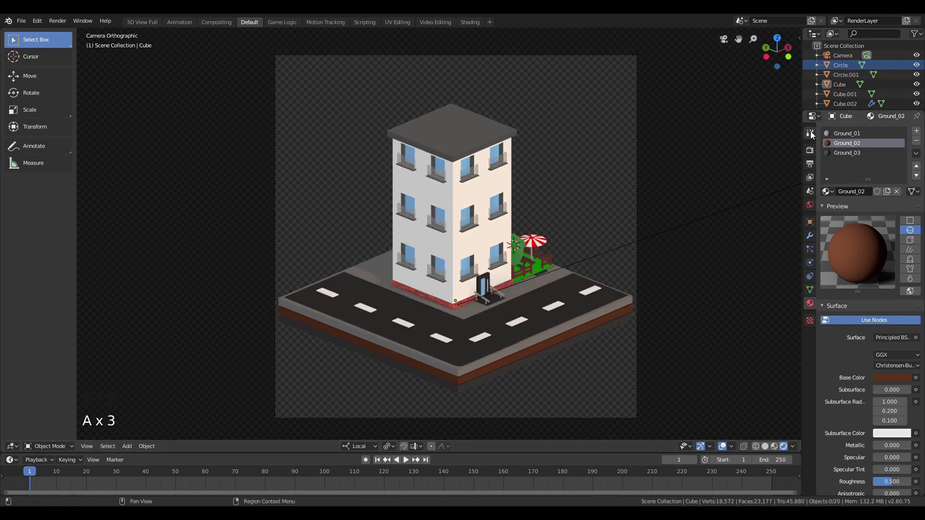